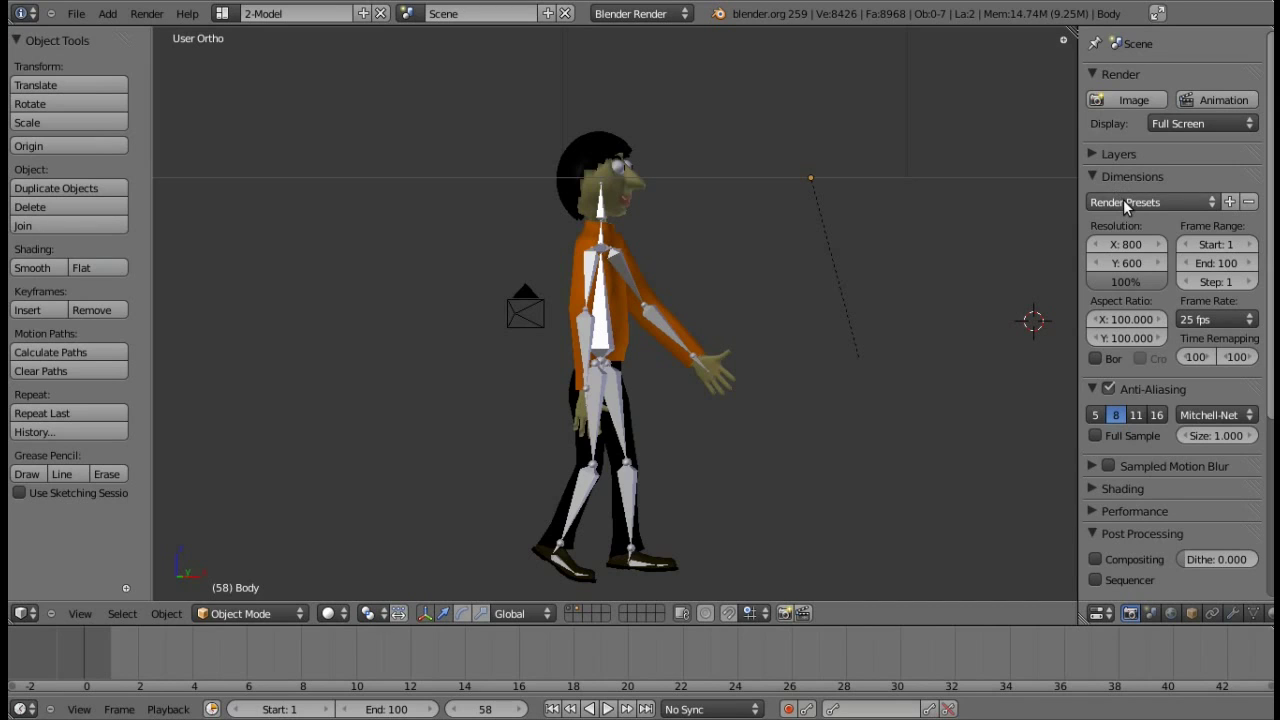
Leave render presets unchanged, disable anti-aliasing and render frame 58 with jagged edges.
left_click(1130, 204)
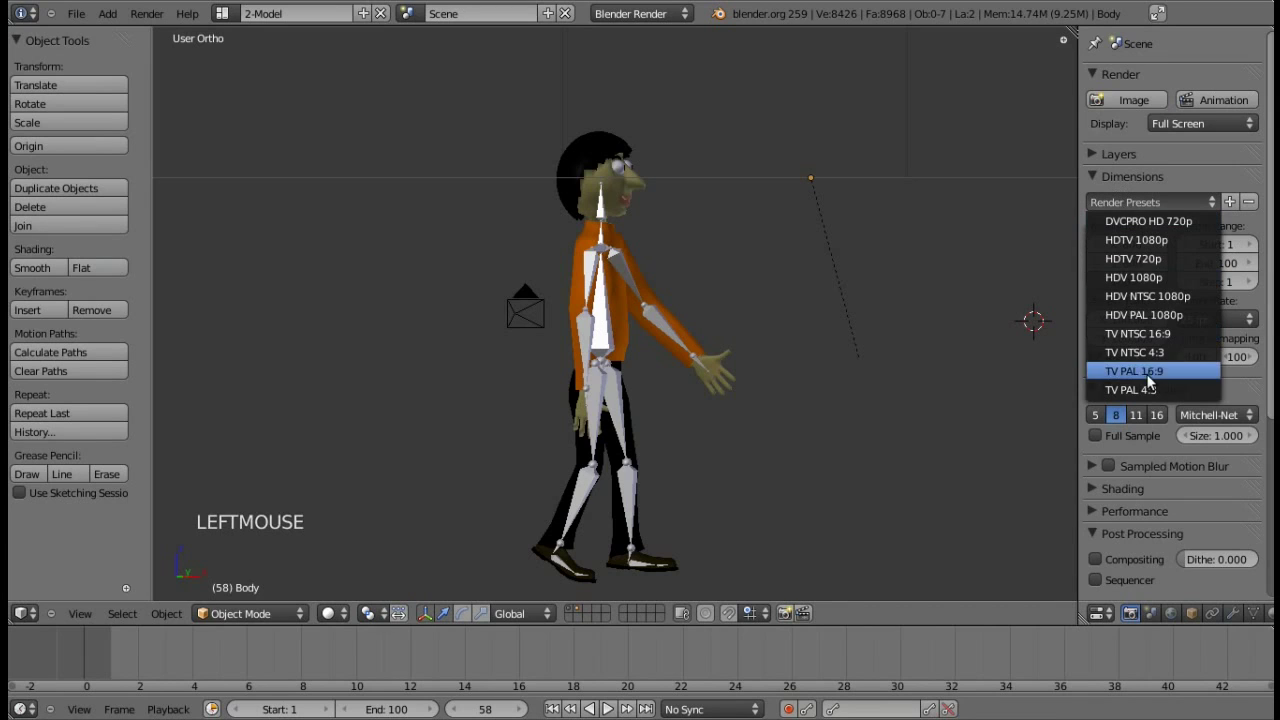
left_click(1191, 185)
left_click(1113, 183)
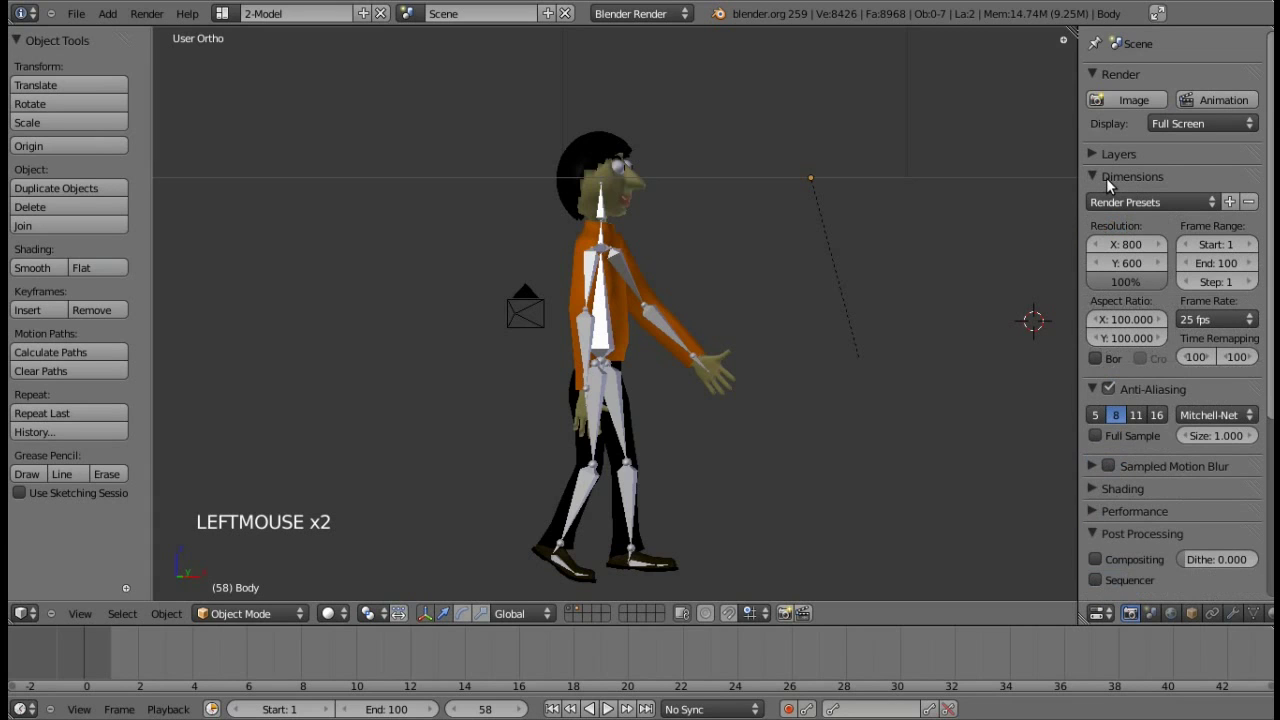
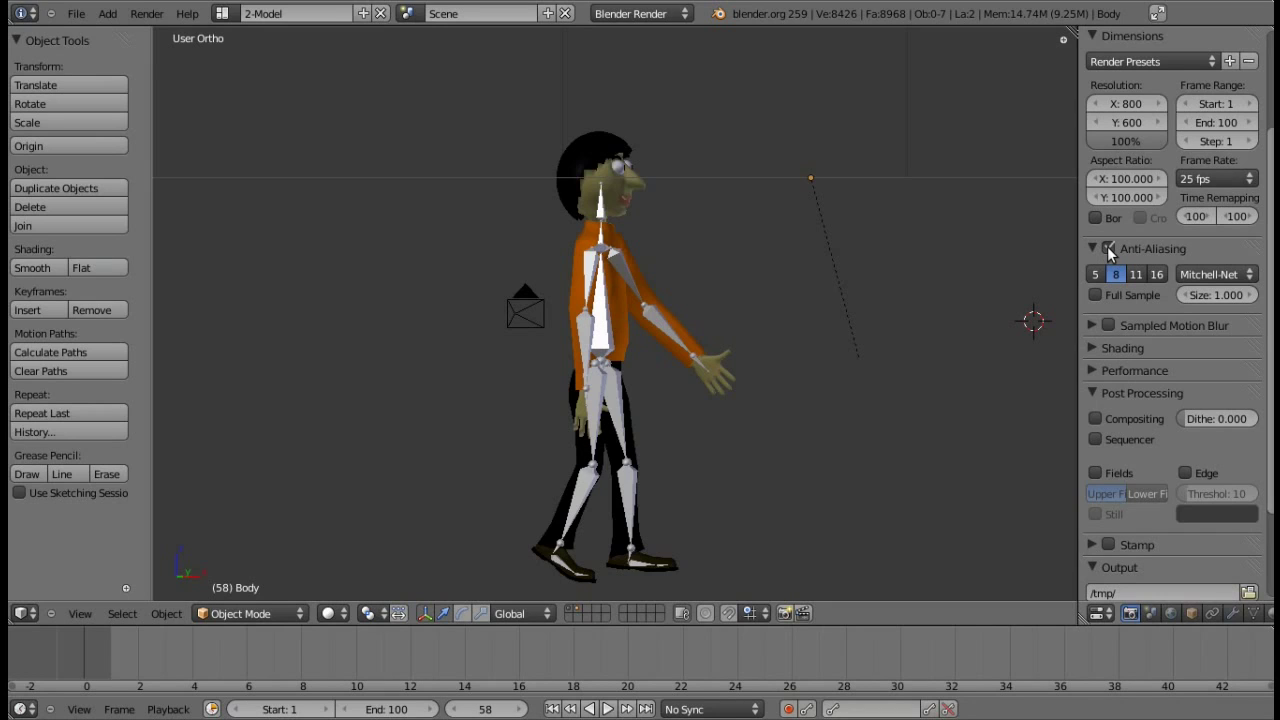
left_click(1114, 251)
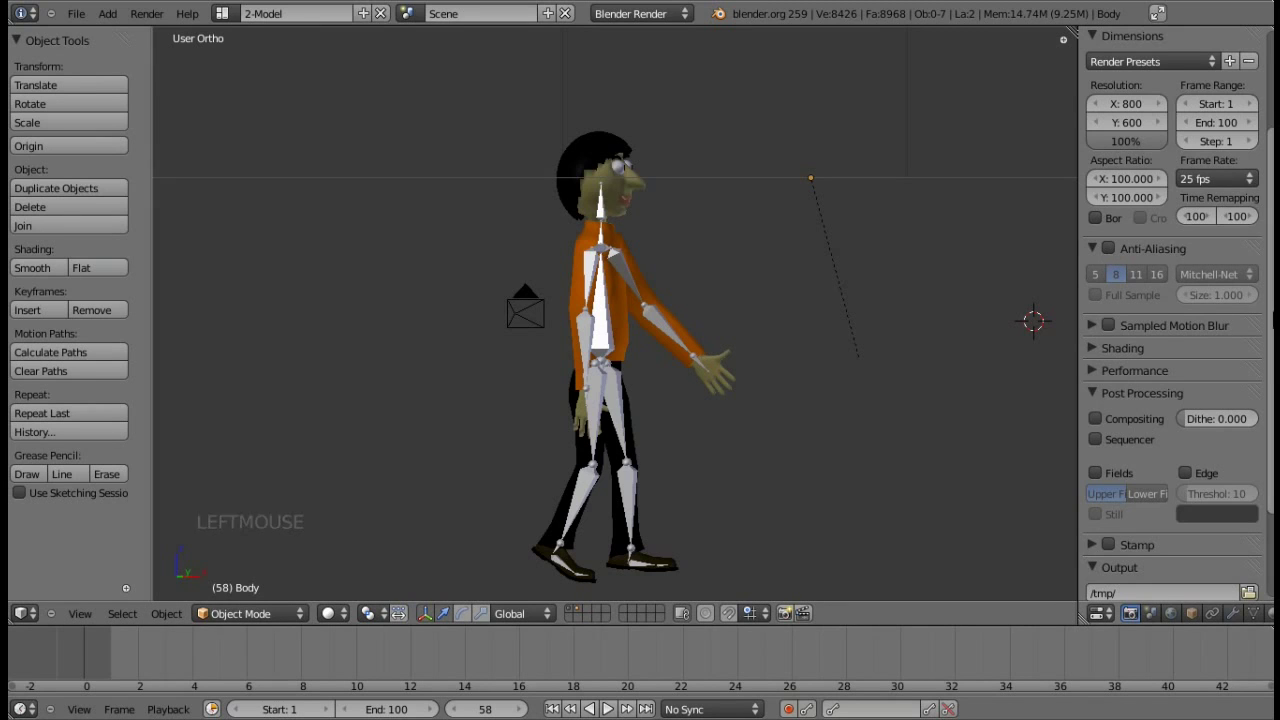
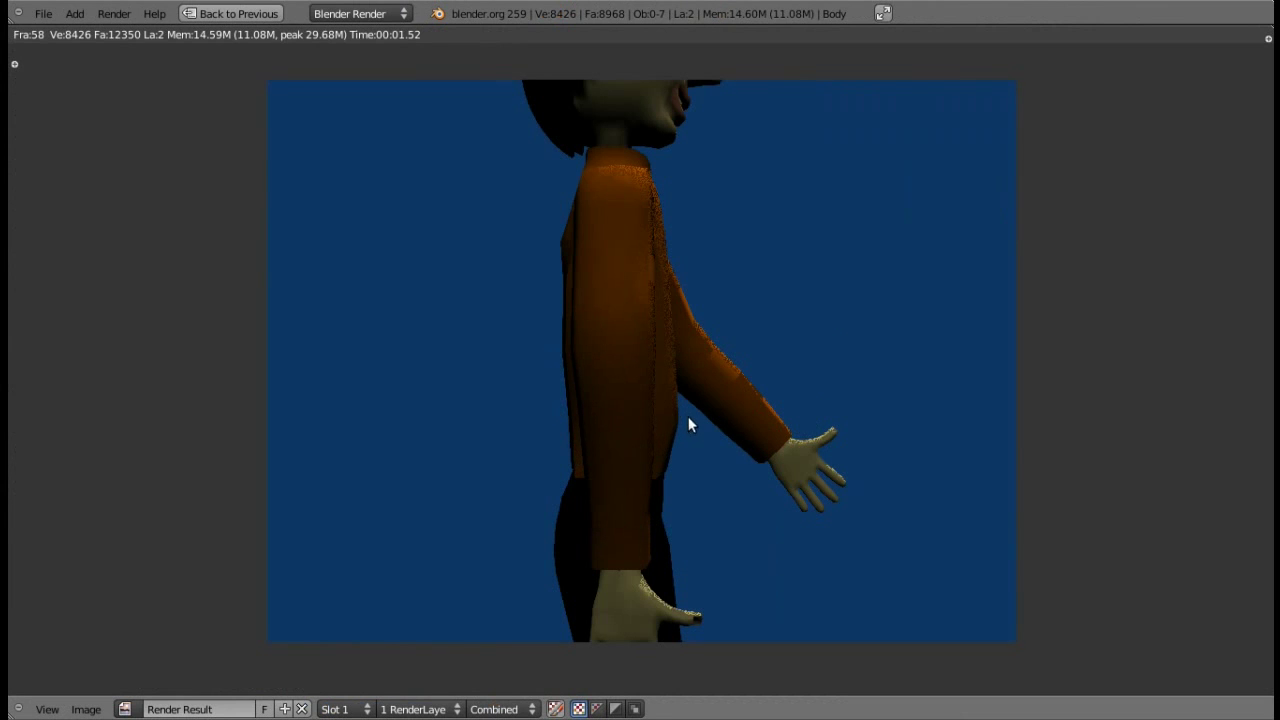
key("Escape")
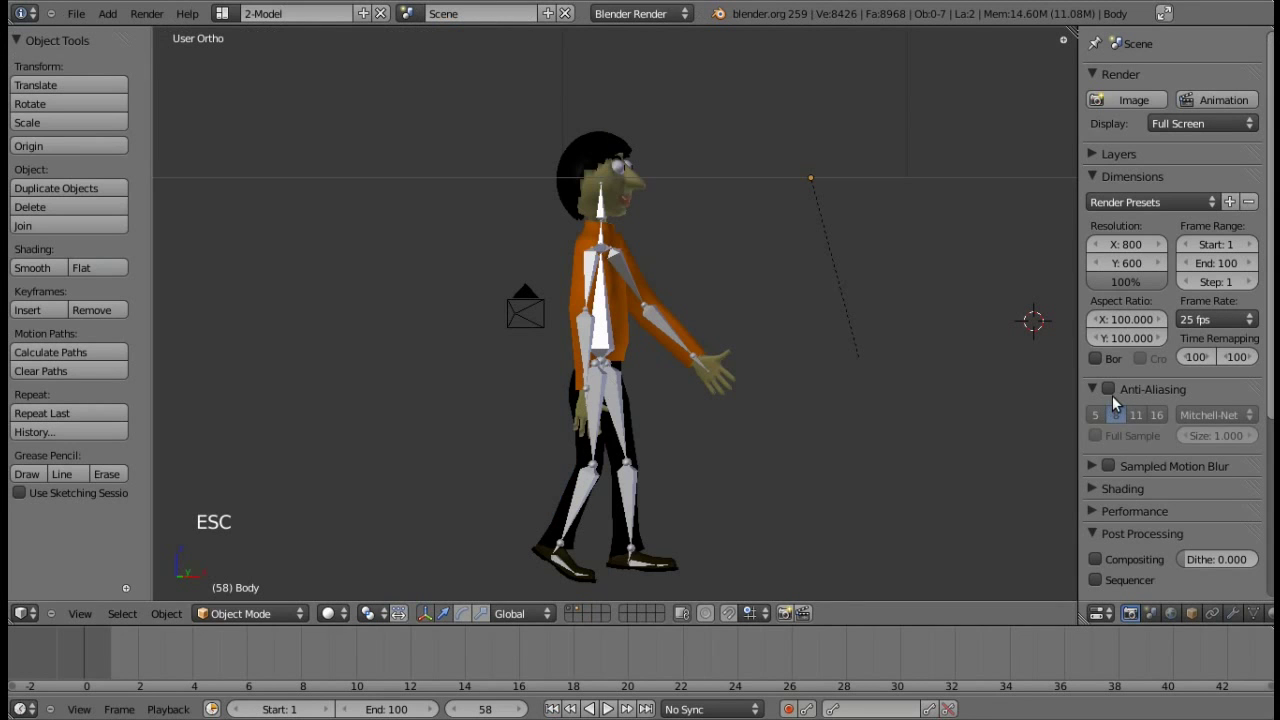
Re-enable anti-aliasing at 16 samples and re-render the frame with smoother edges.
left_click(1114, 397)
left_click(1169, 427)
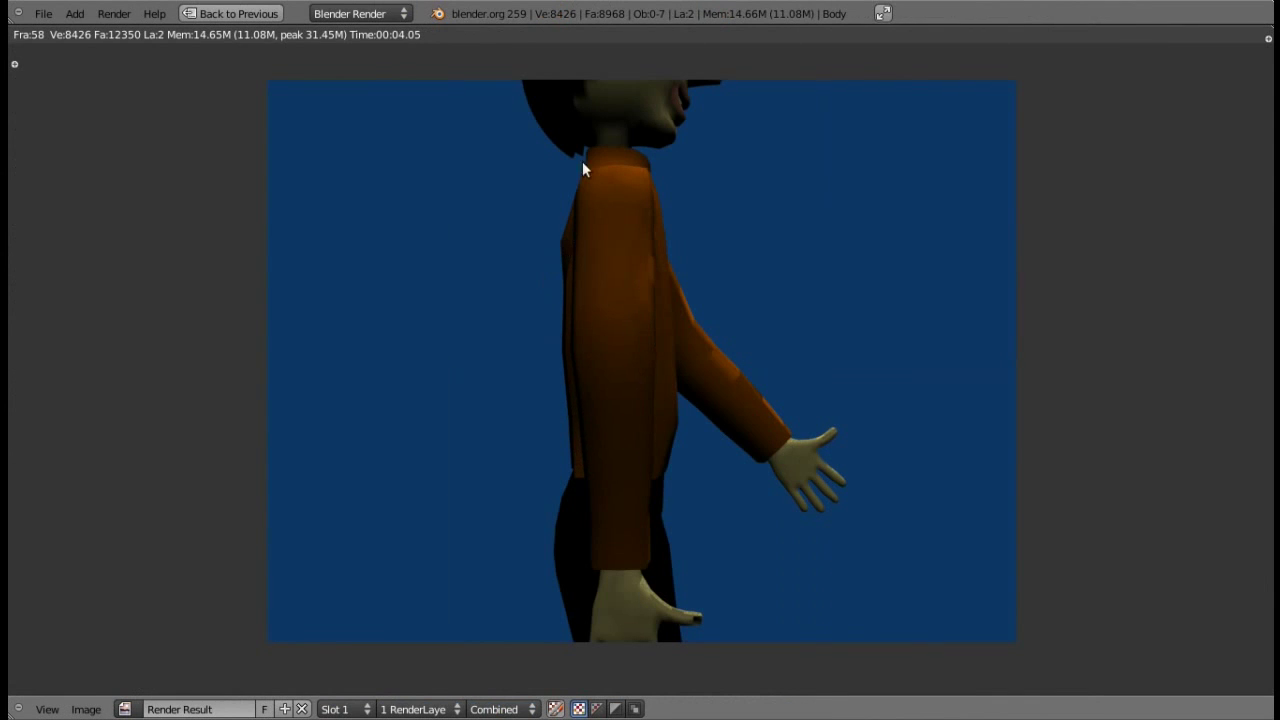
key("Escape")
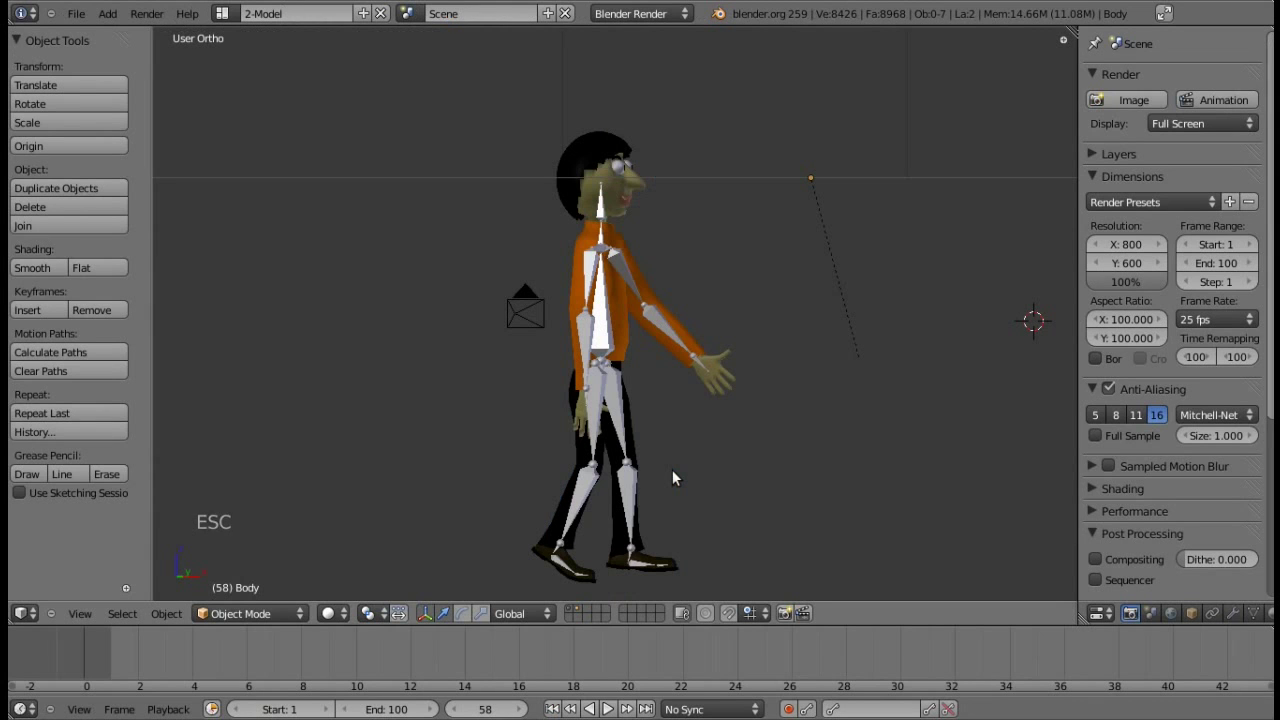
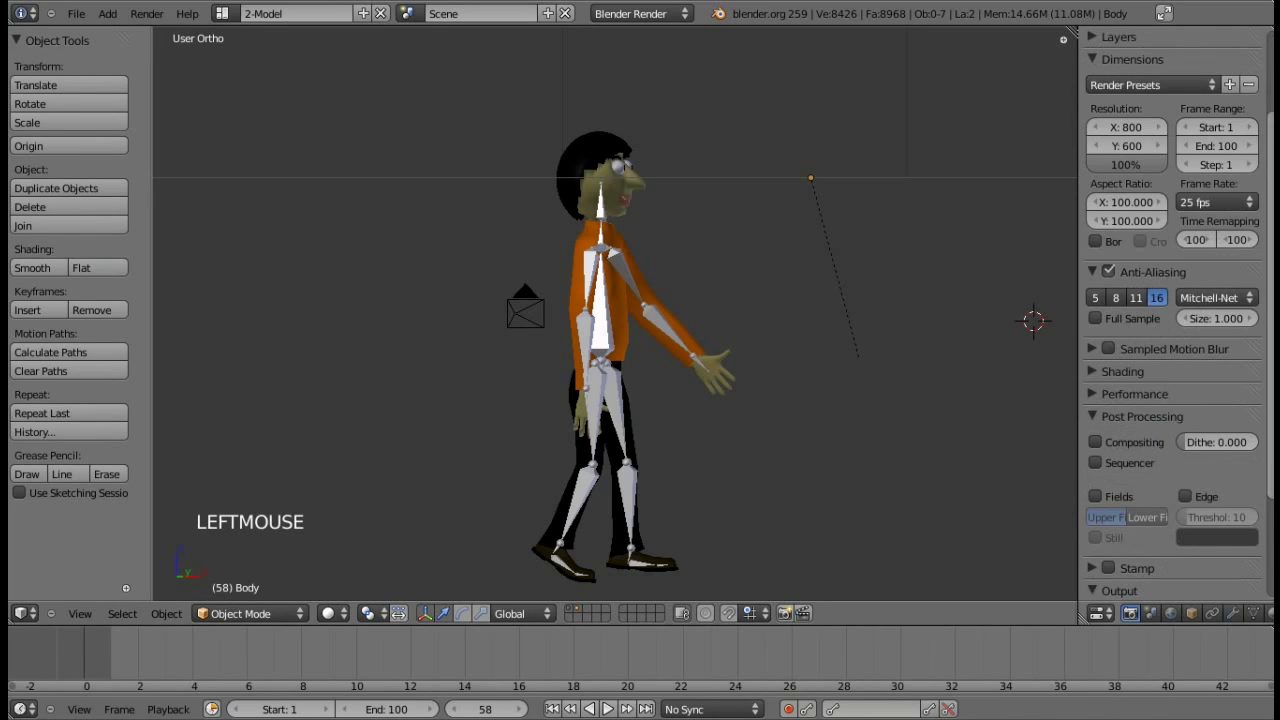
From top view select the camera, show its Limits and set depth-of-field focus object to Body.
key("KP_7")
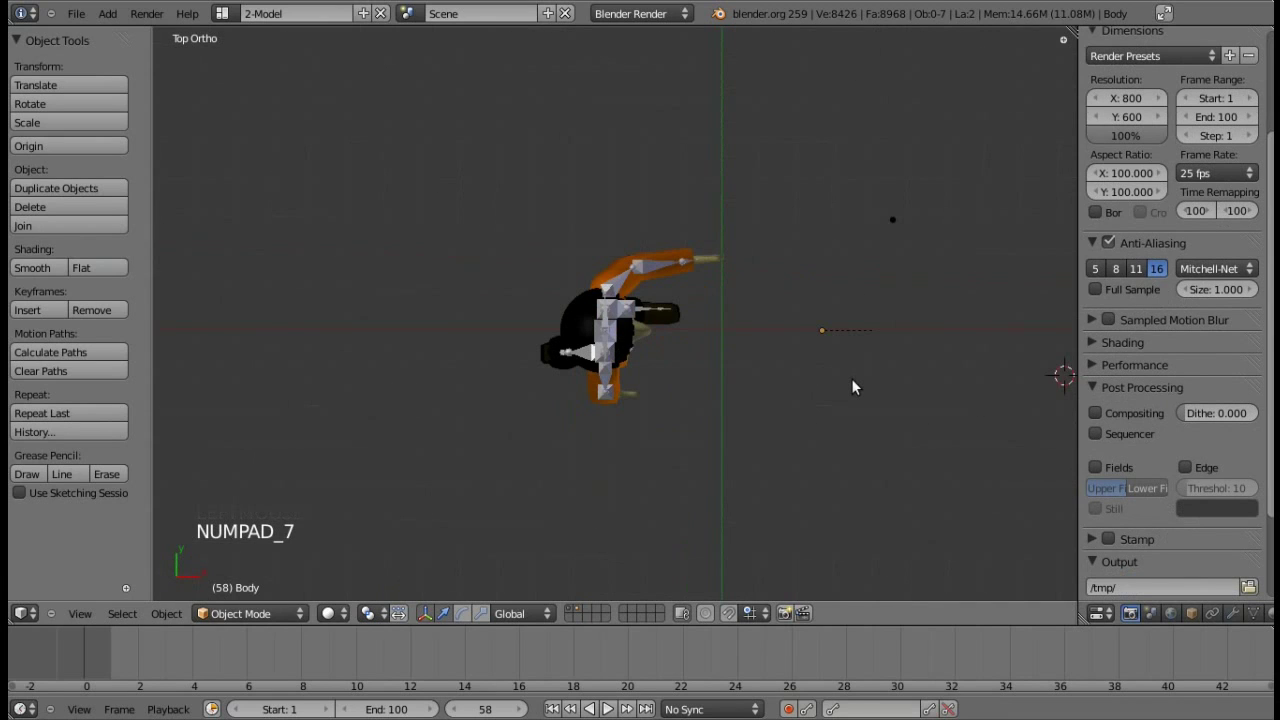
key("KP_Subtract")
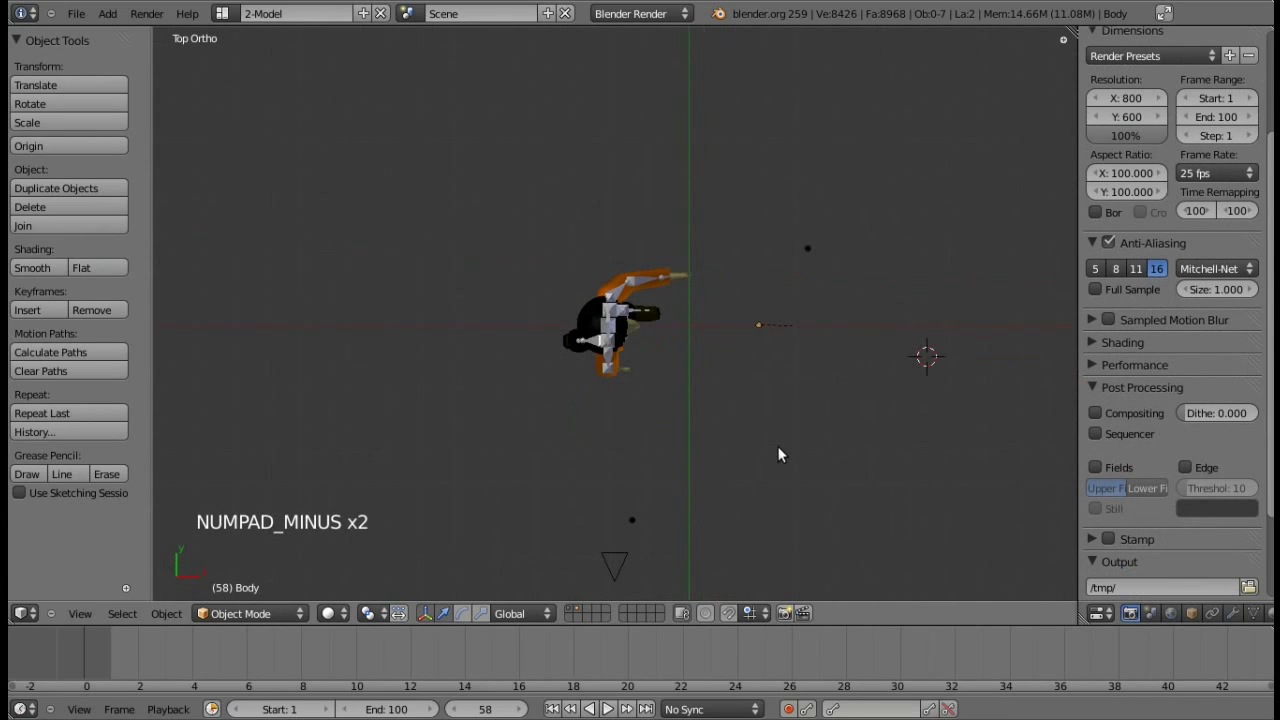
right_click(625, 573)
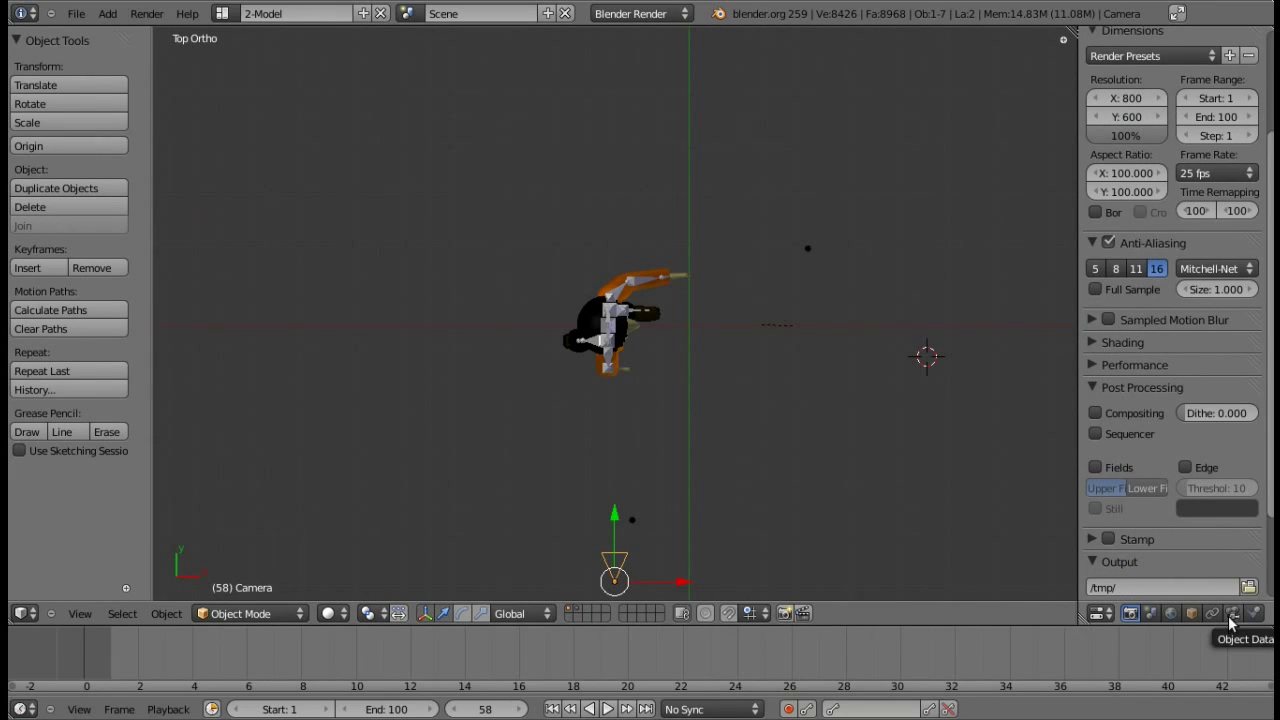
left_click(1228, 616)
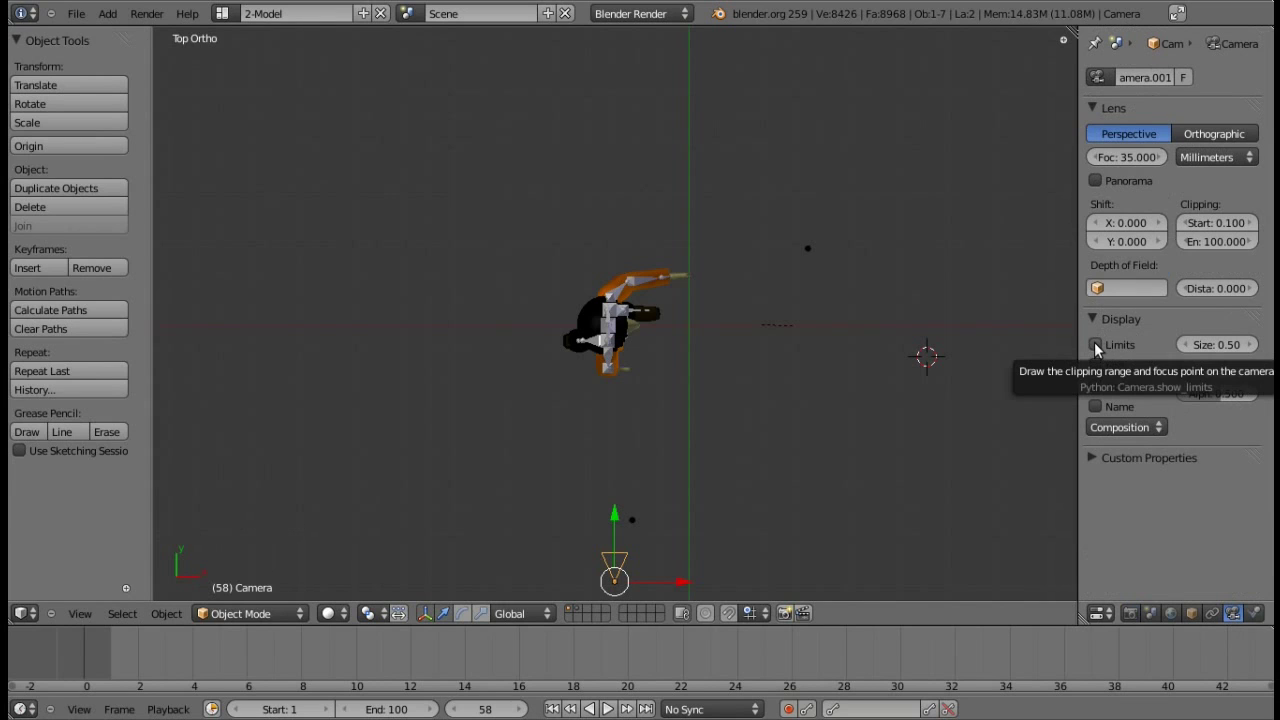
left_click(1101, 347)
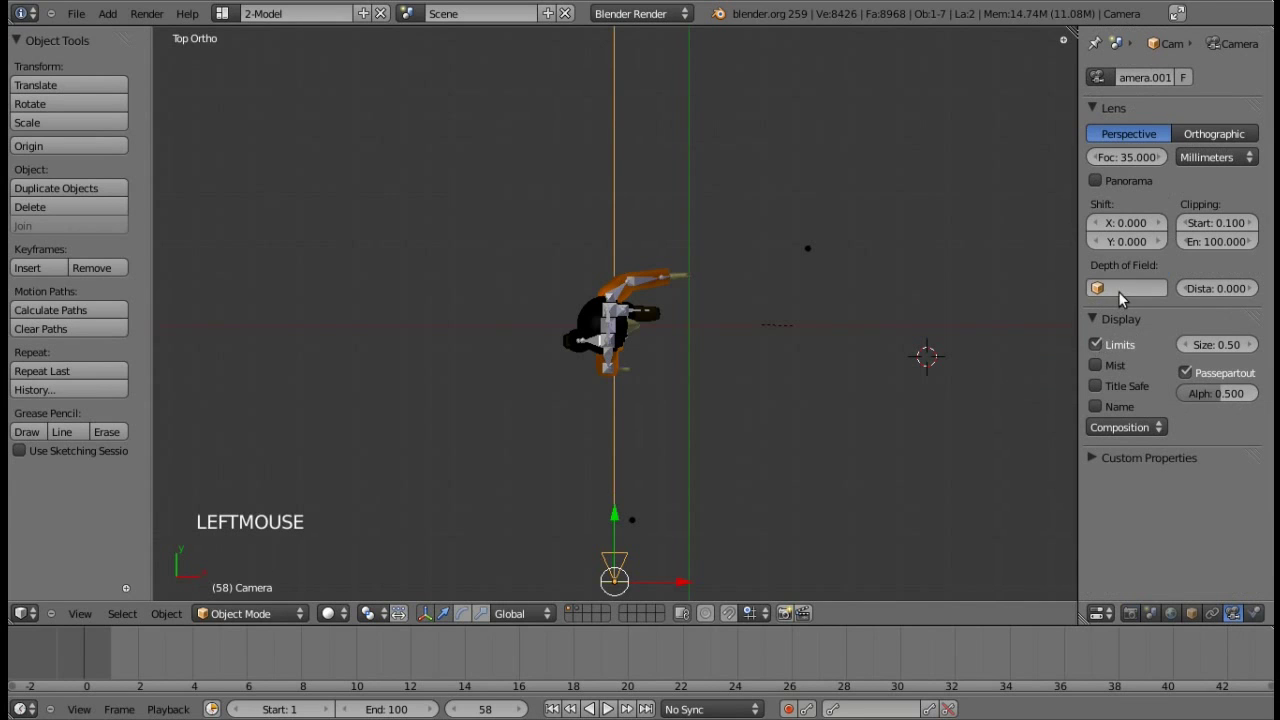
left_click(1127, 300)
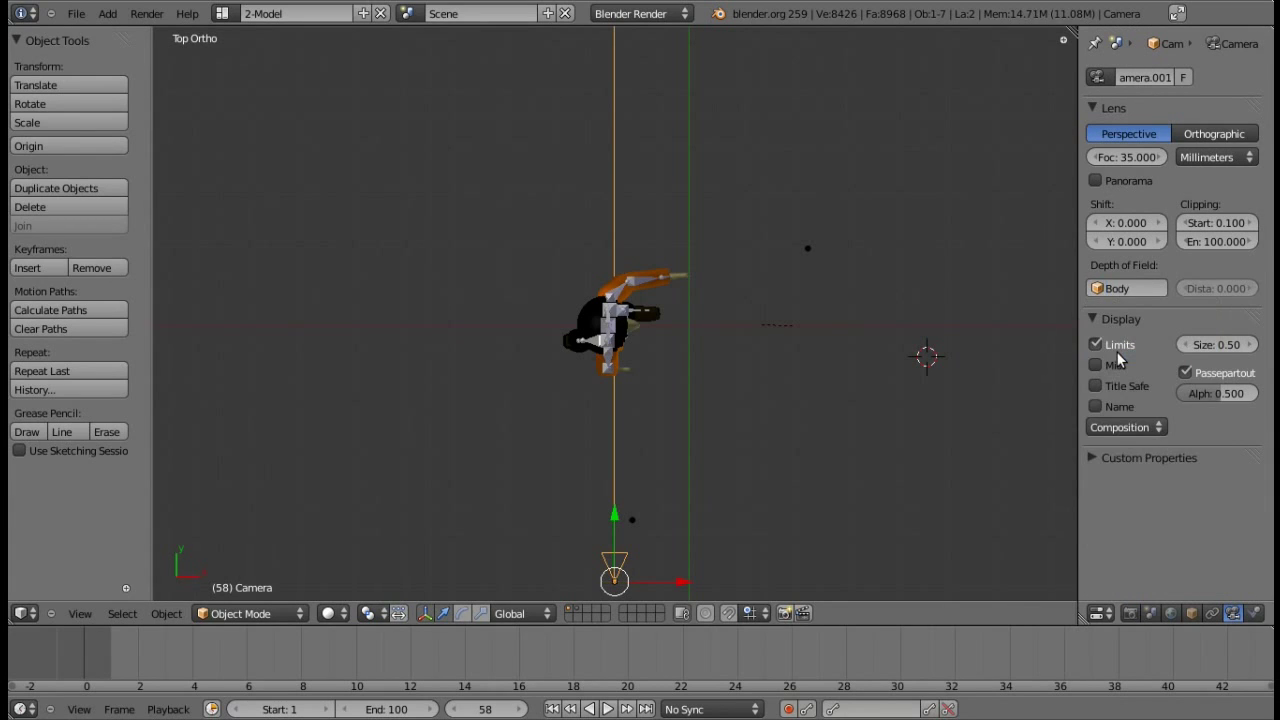
Orbit around the scene to check the camera's limits line, then return to a zoomed-out top view.
key("KP_2")
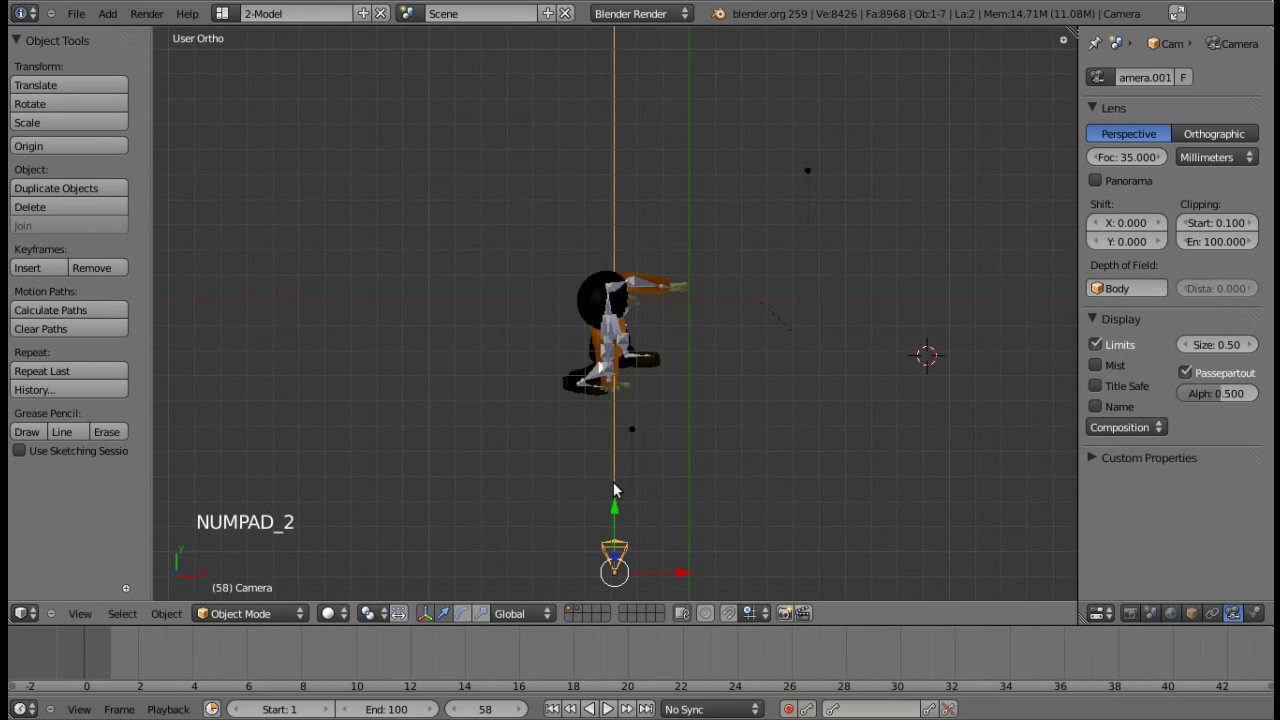
key("KP_2")
key("KP_6")
key("KP_6")
key("KP_6")
key("KP_6")
key("KP_6")
key("KP_6")
key("KP_6")
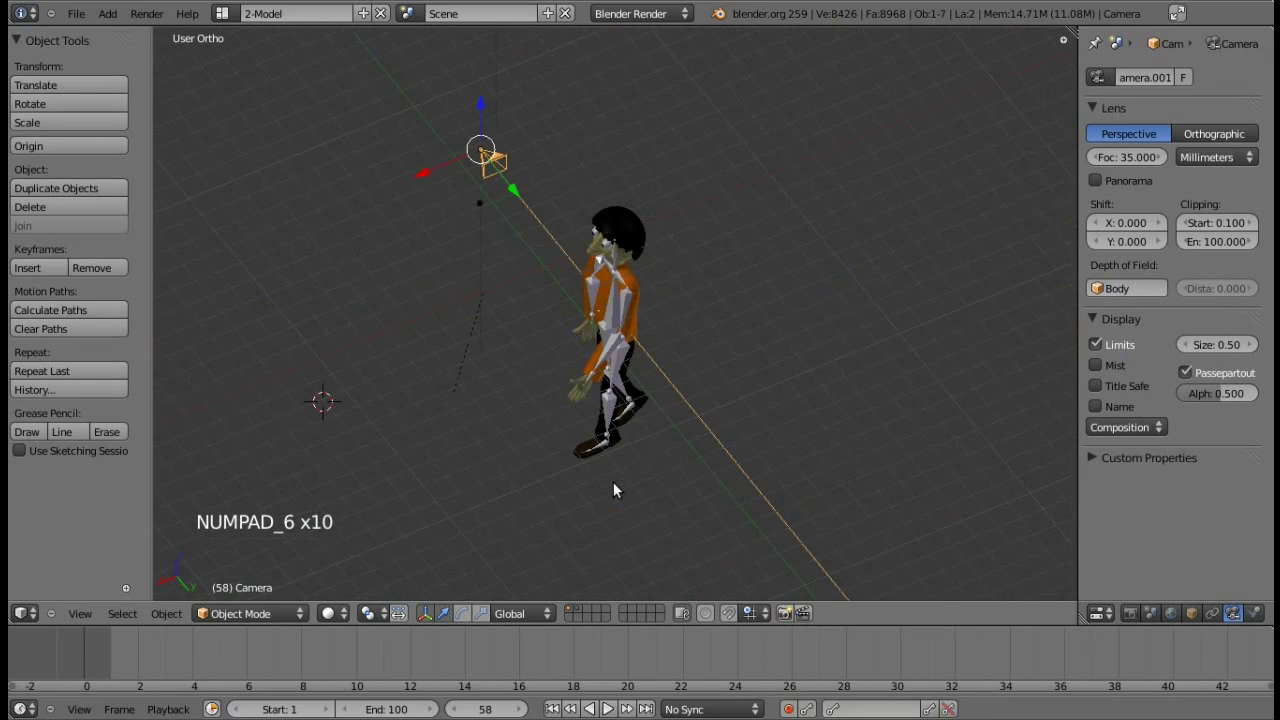
key("KP_6")
key("KP_6")
key("KP_6")
key("KP_6")
key("KP_6")
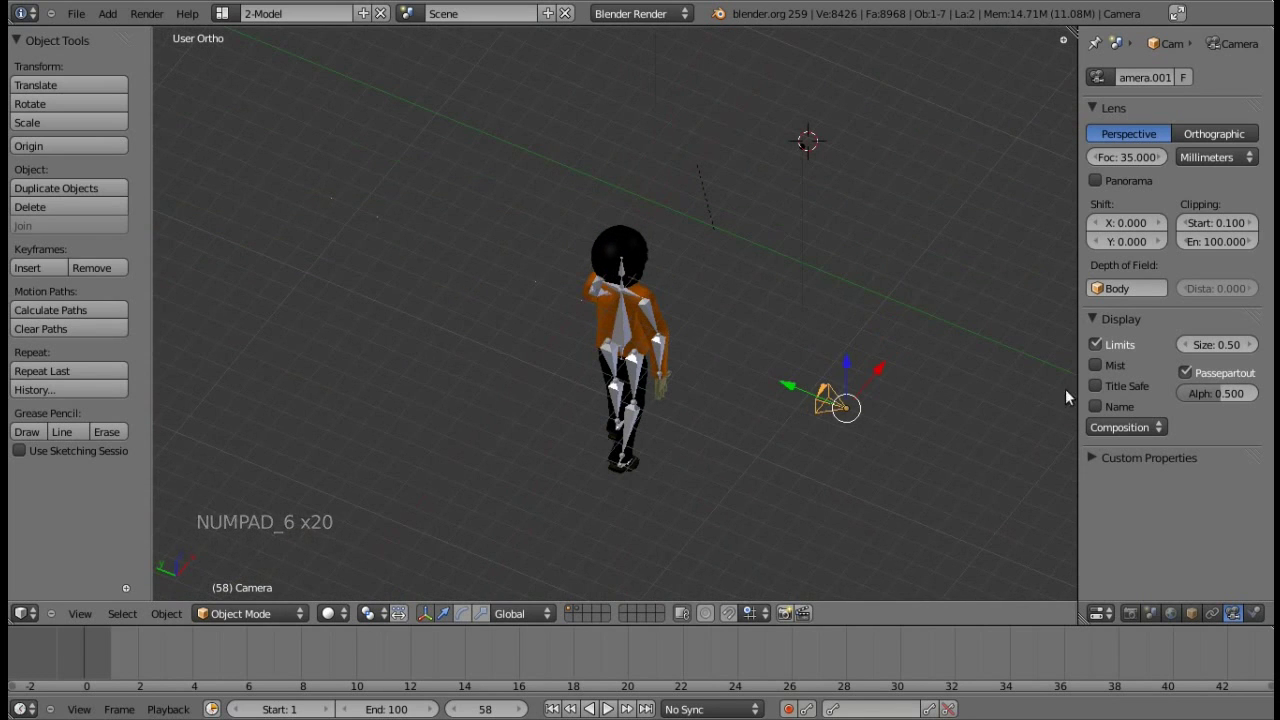
key("KP_6")
key("KP_6")
key("KP_7")
key("KP_Subtract")
key("KP_Subtract")
key("KP_Subtract")
key("KP_Subtract")
key("KP_Subtract")
Select the camera and place the 3D cursor far along its sightline beyond the character.
right_click(612, 134)
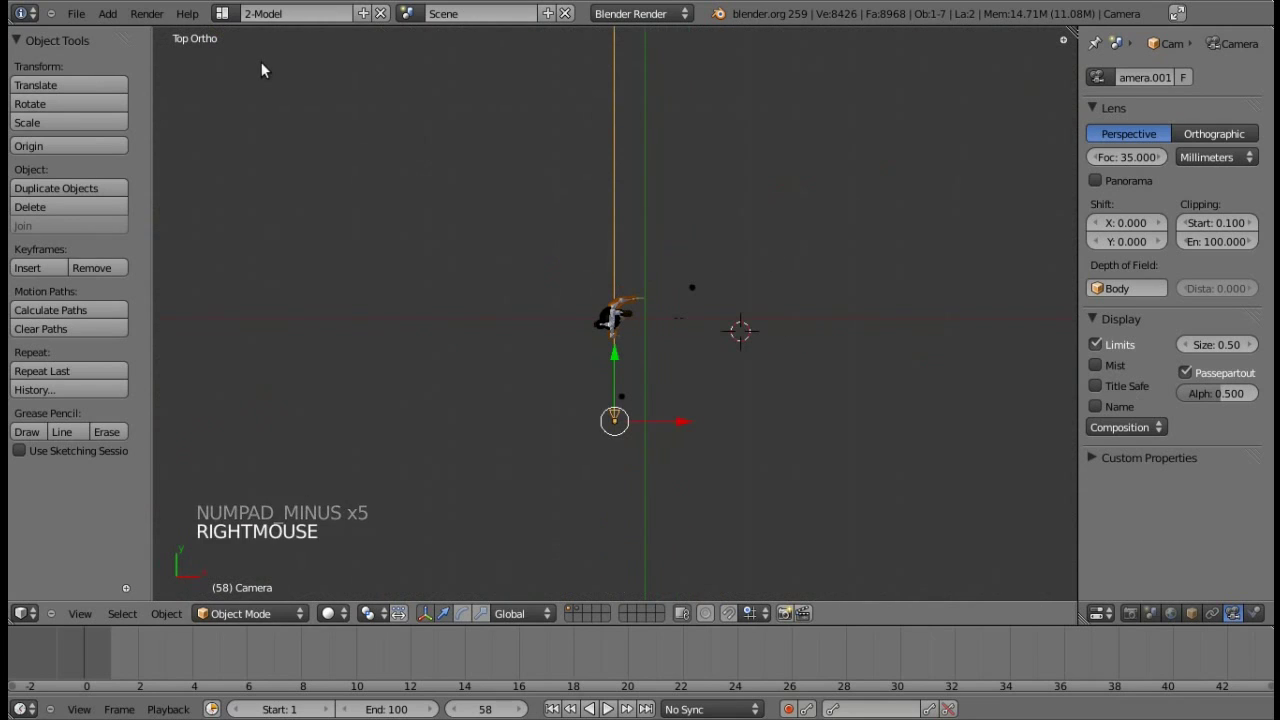
left_click(624, 116)
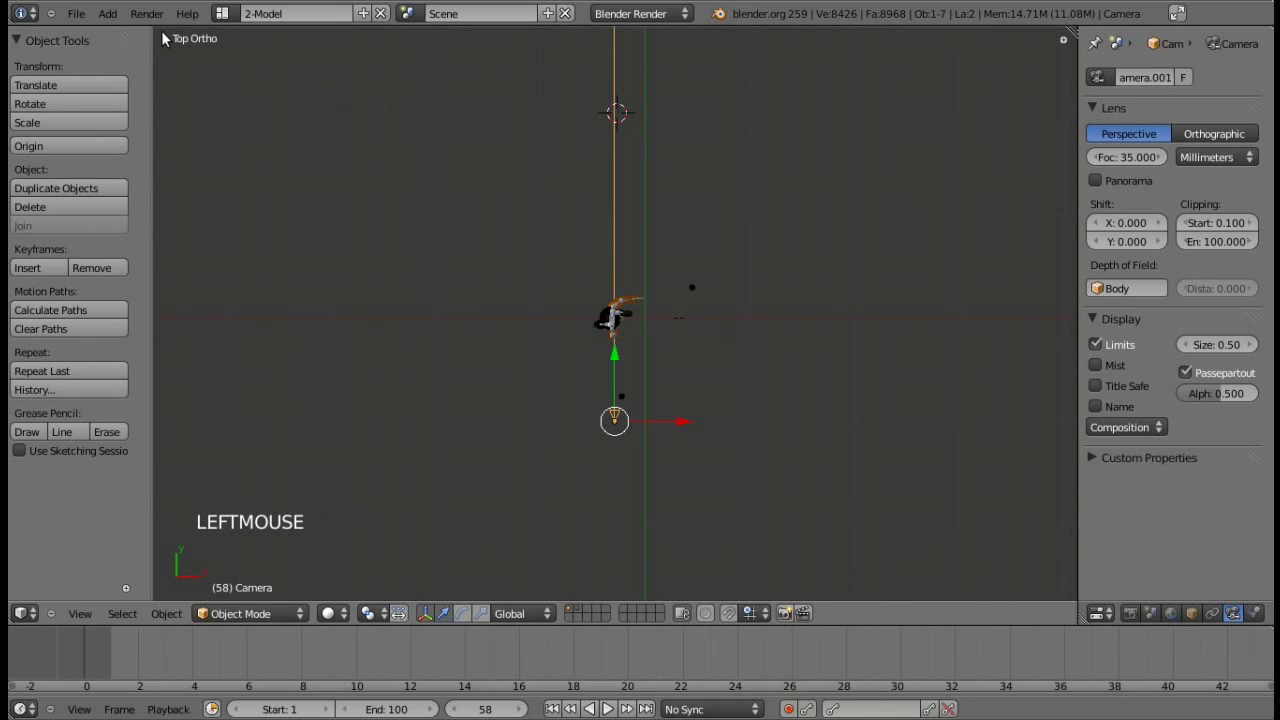
Add a small cube at the cursor and move it along the sightline just beyond the character's hand.
left_click(117, 20)
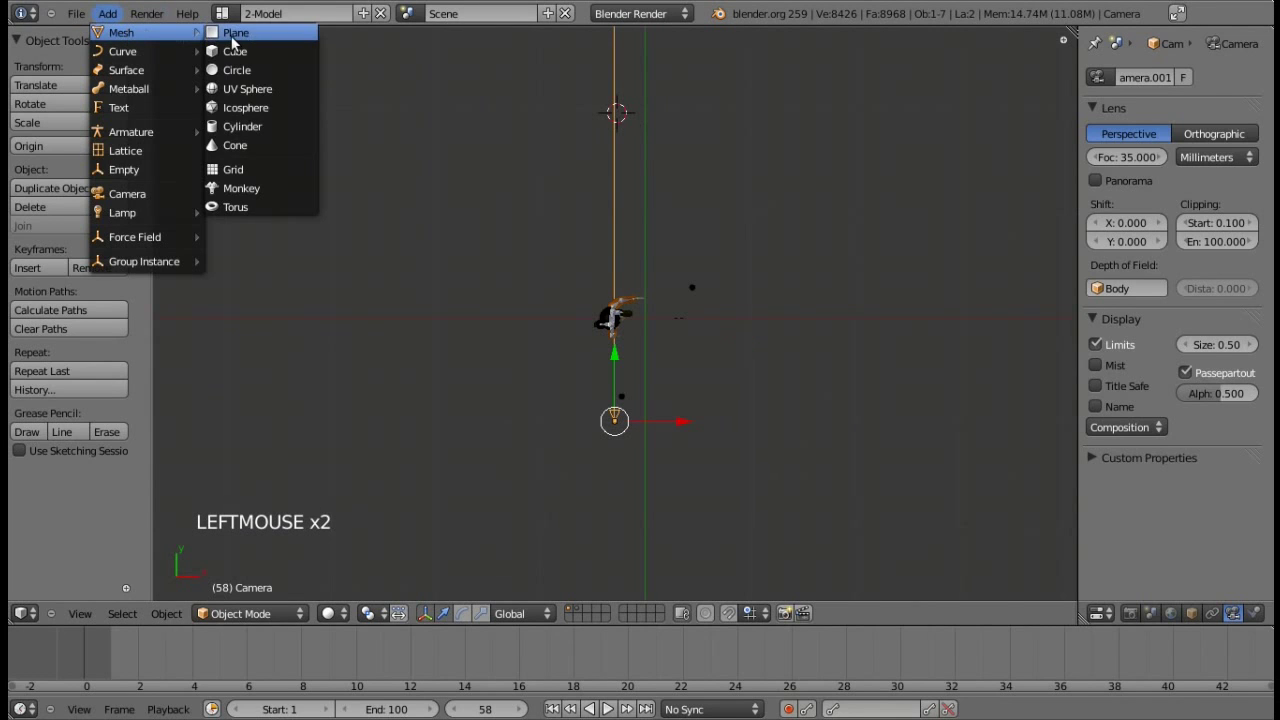
key("KP_1")
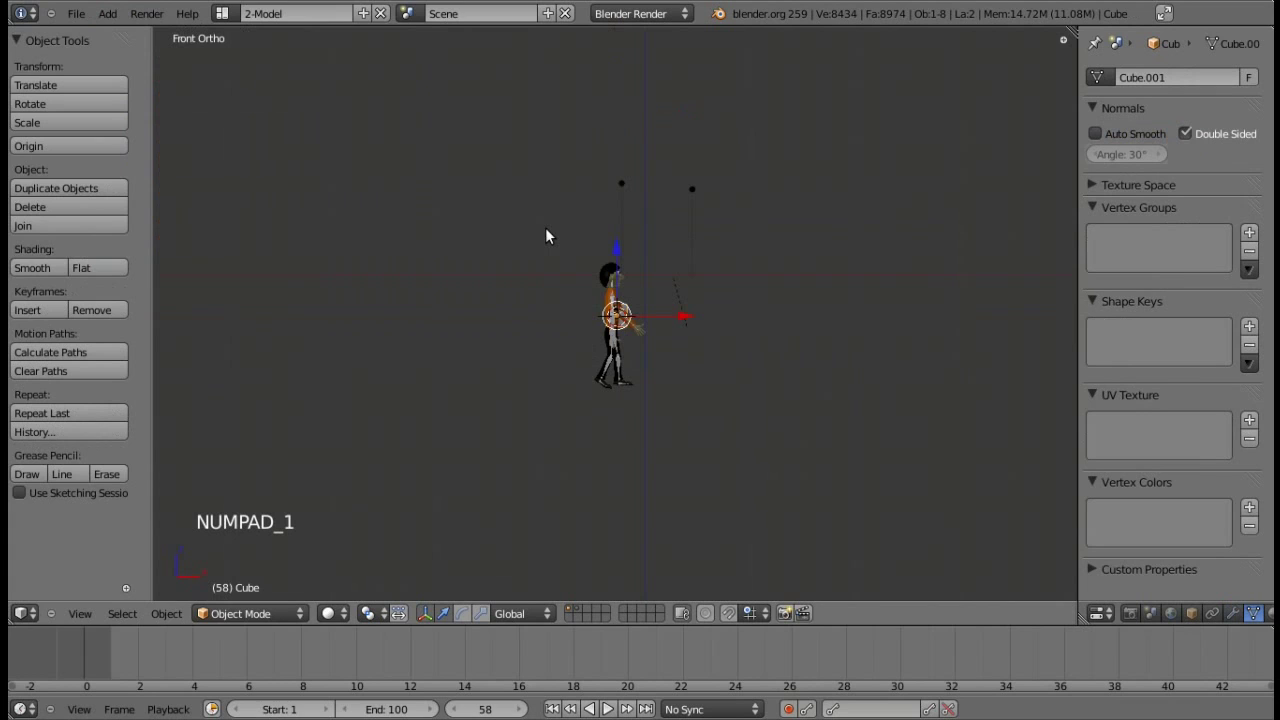
key("KP_6")
key("KP_6")
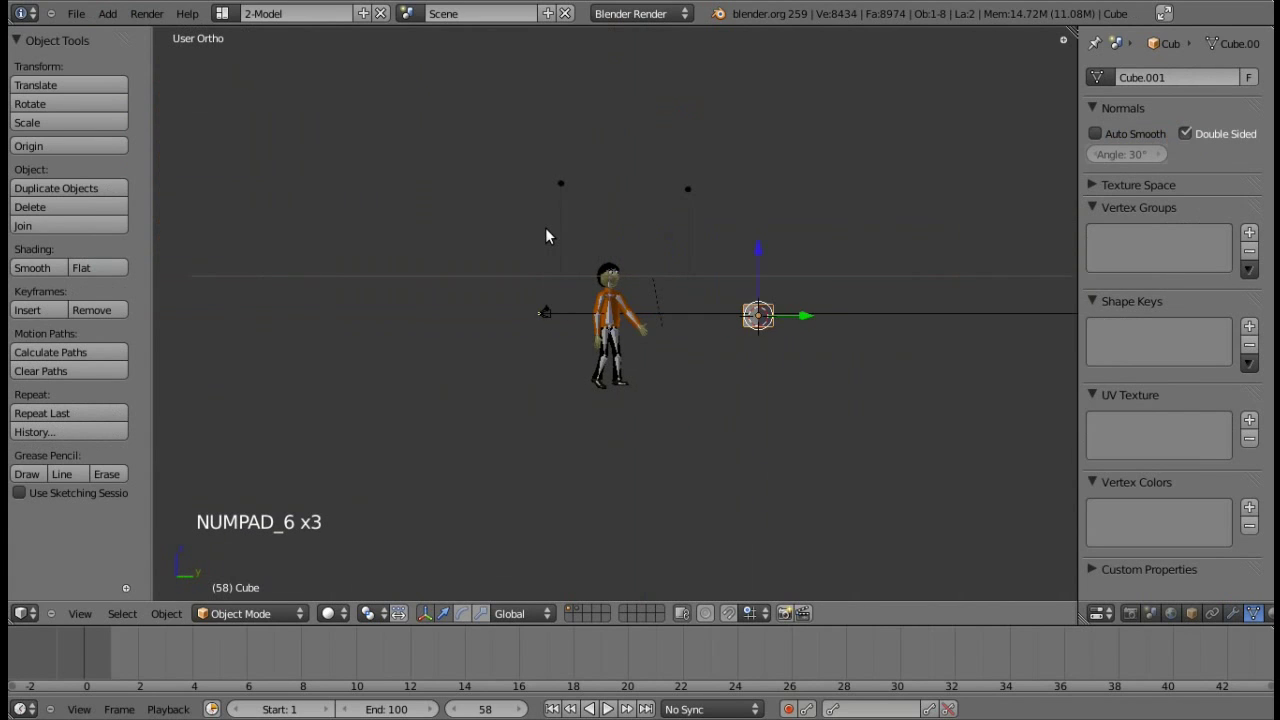
left_click(872, 315)
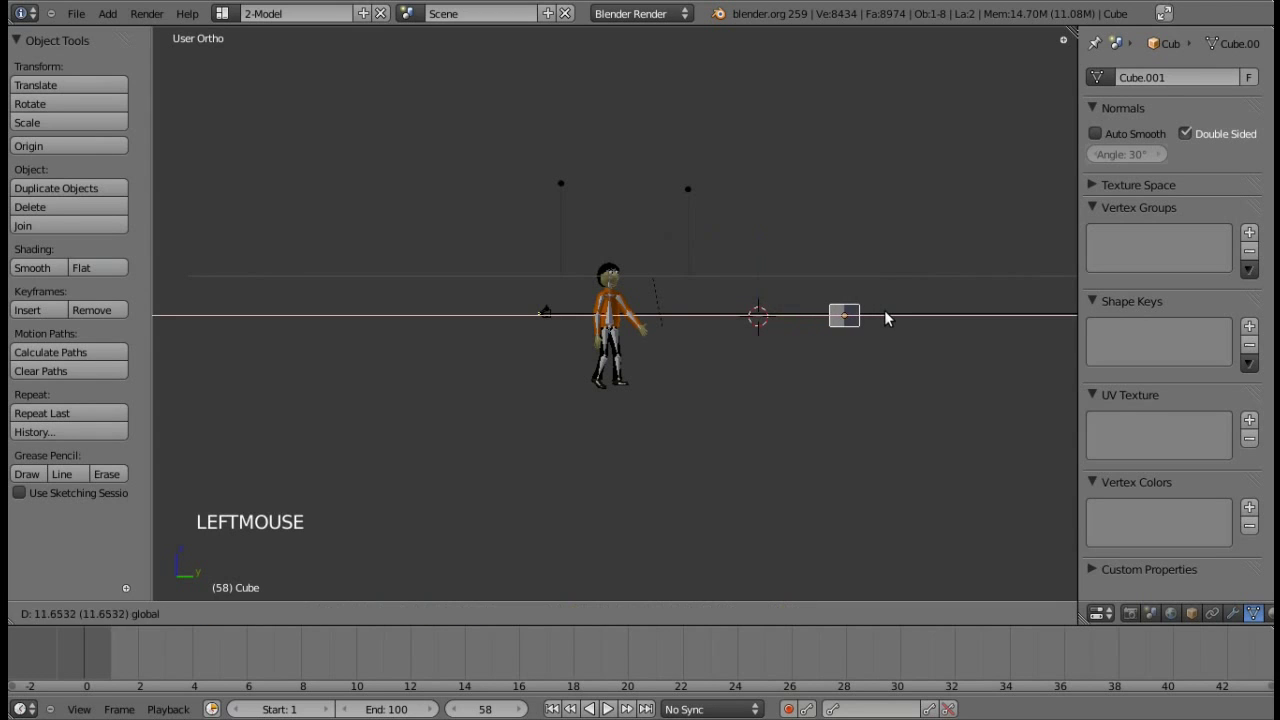
key("KP_0")
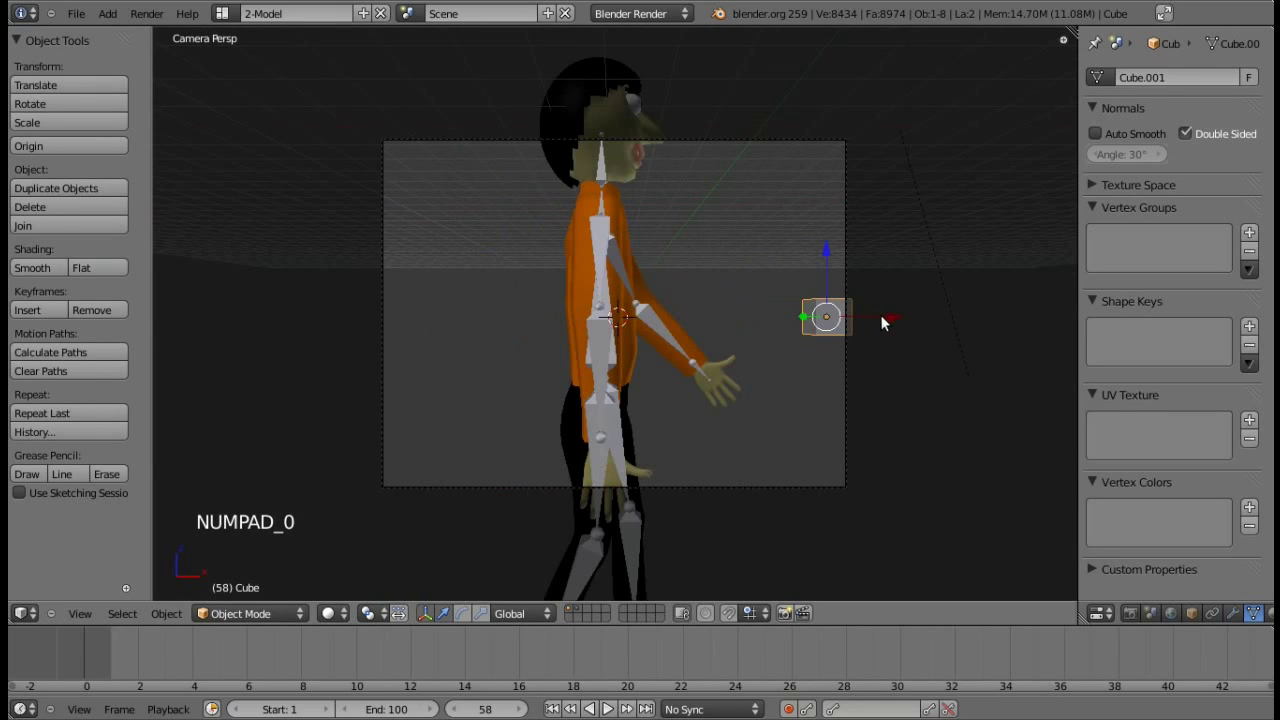
left_click(873, 320)
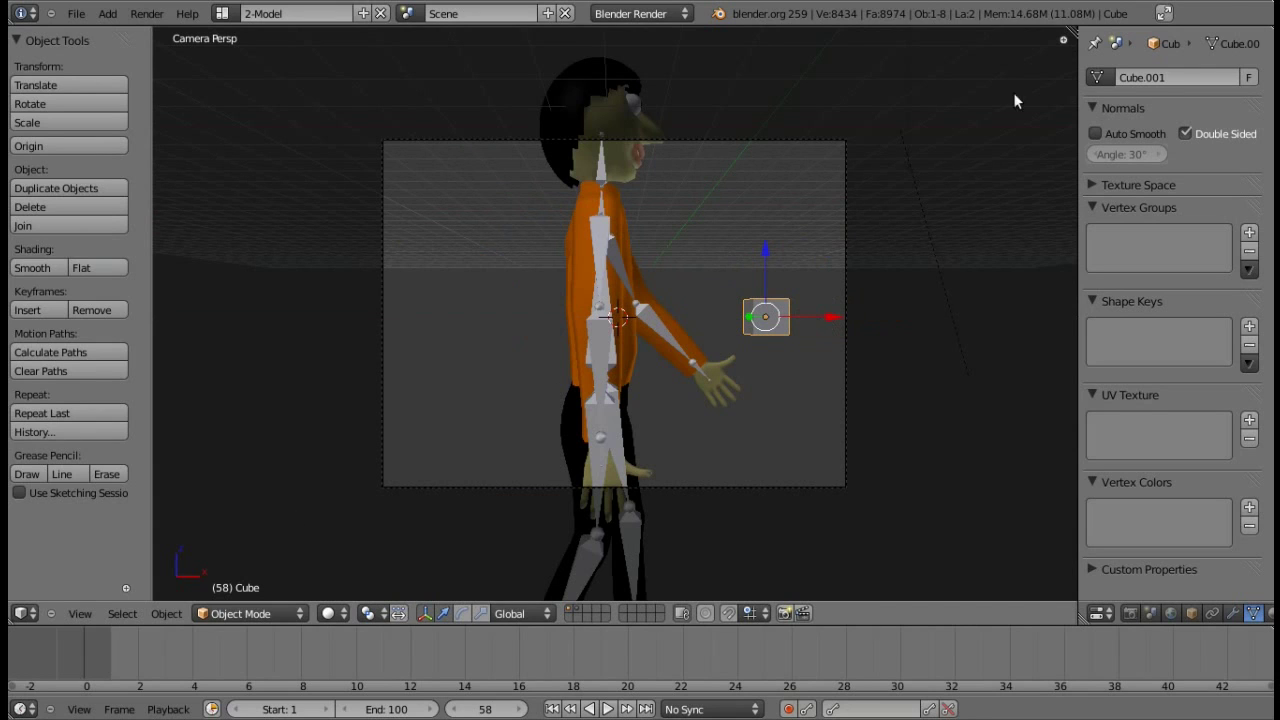
Split off a Node Editor showing compositing nodes with Use Nodes on, Render Layers linked to Composite.
left_click(1060, 53)
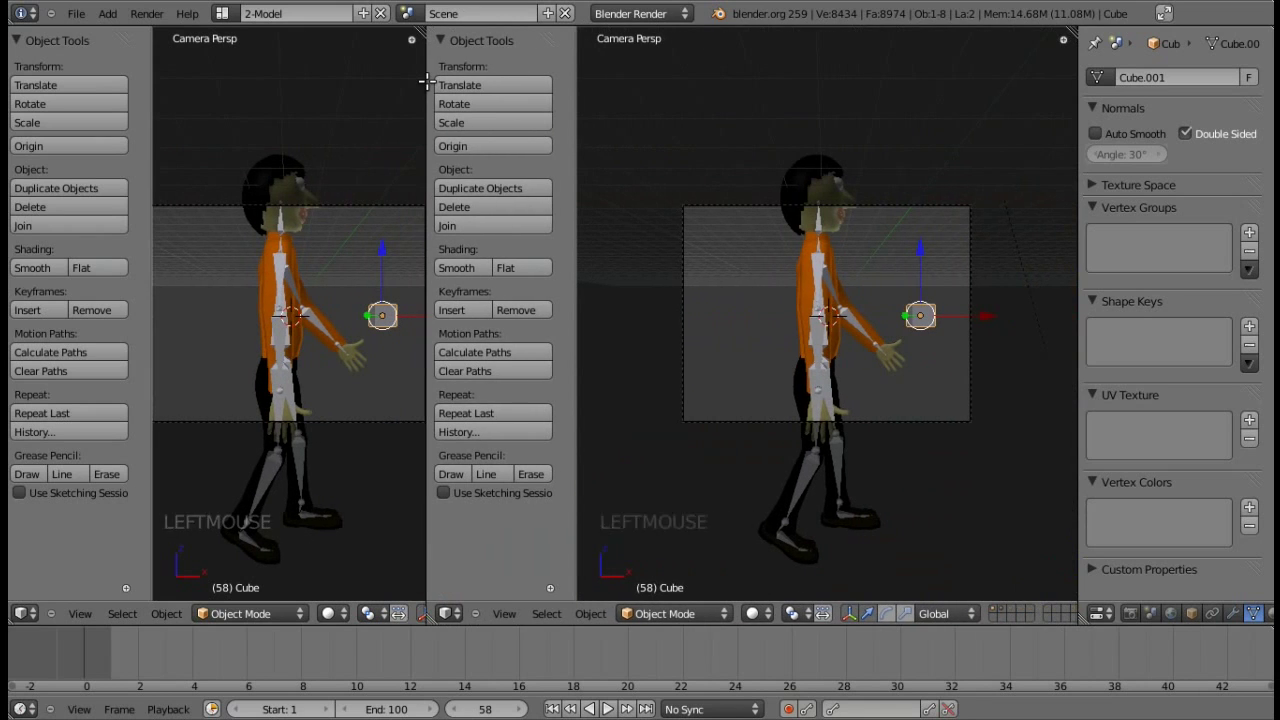
left_click(29, 615)
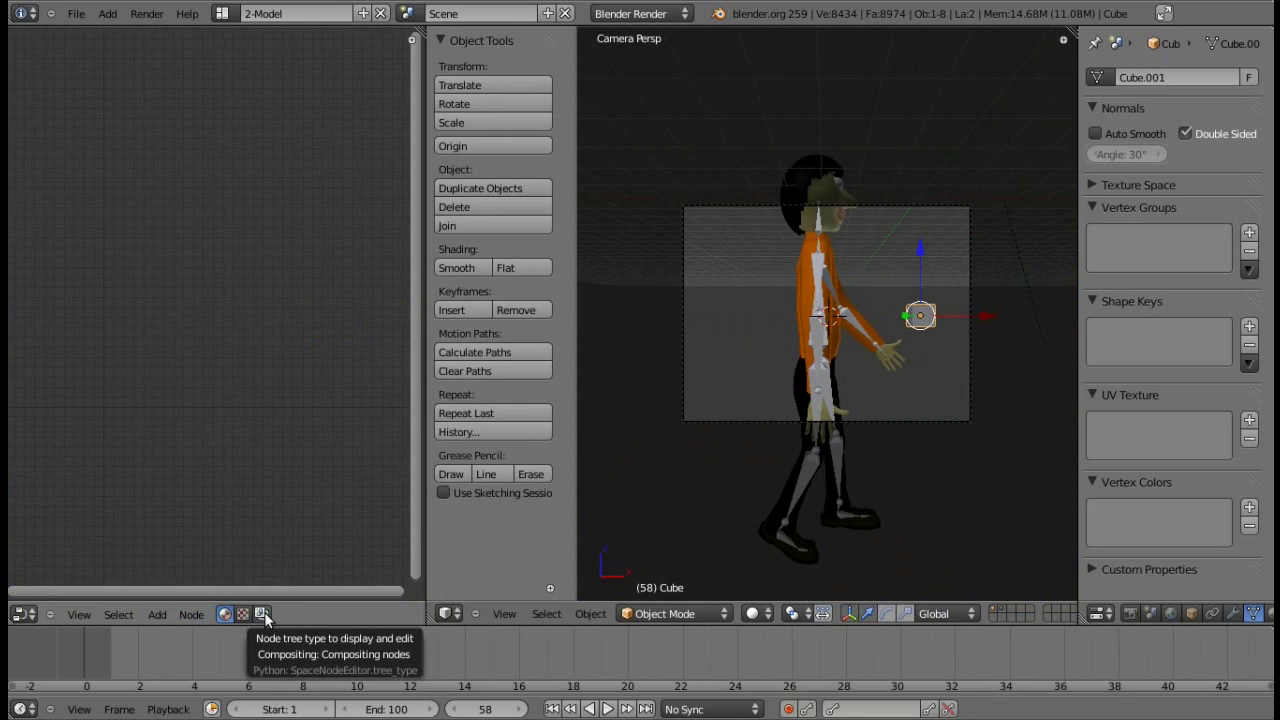
left_click(273, 621)
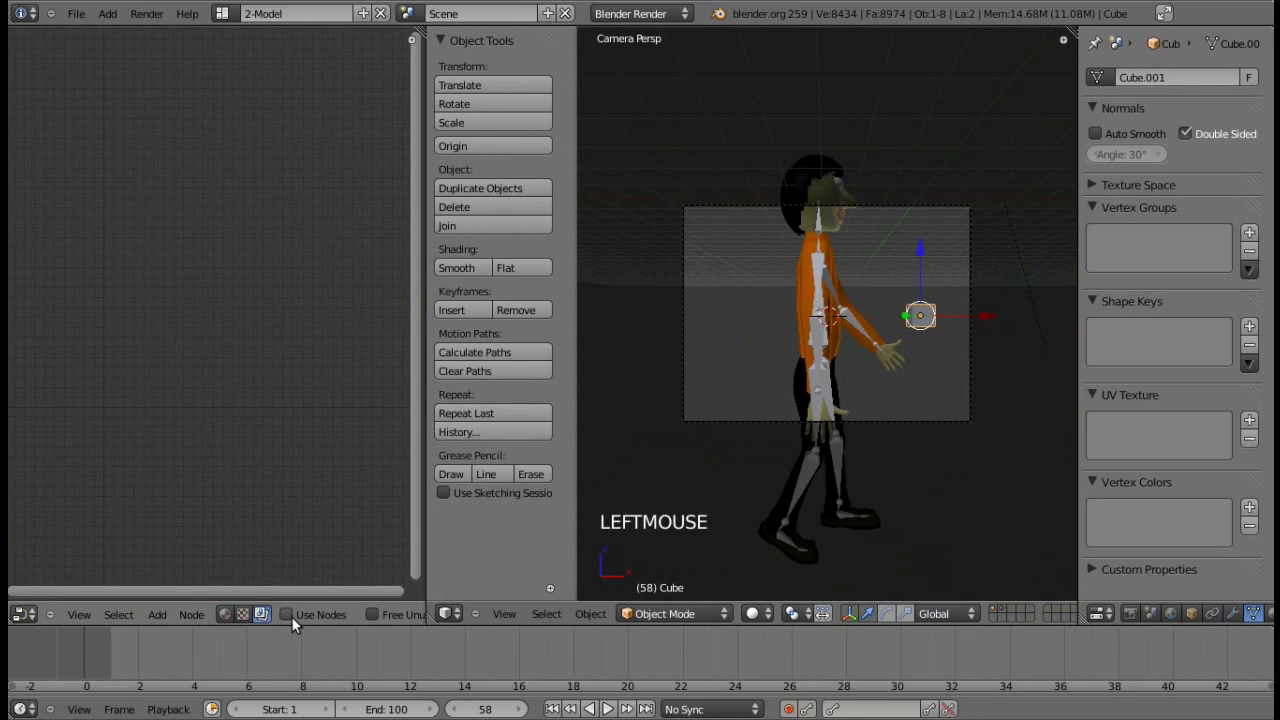
left_click(296, 623)
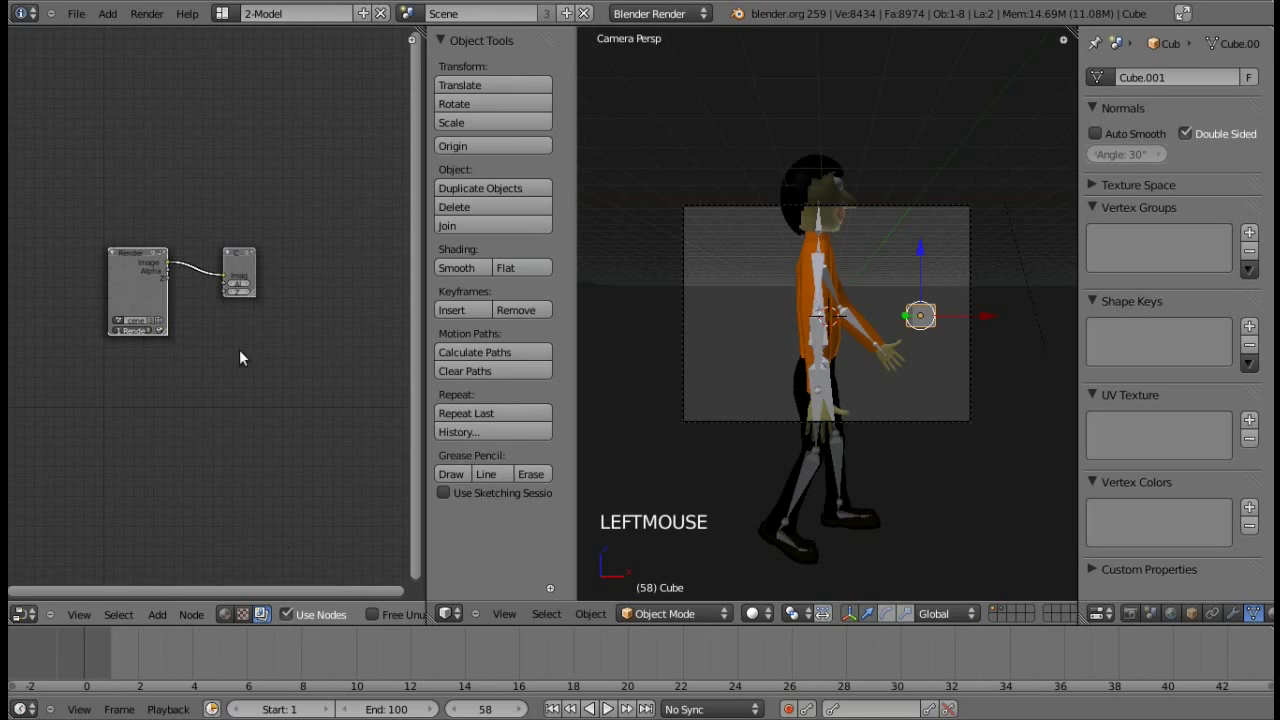
left_click(272, 259)
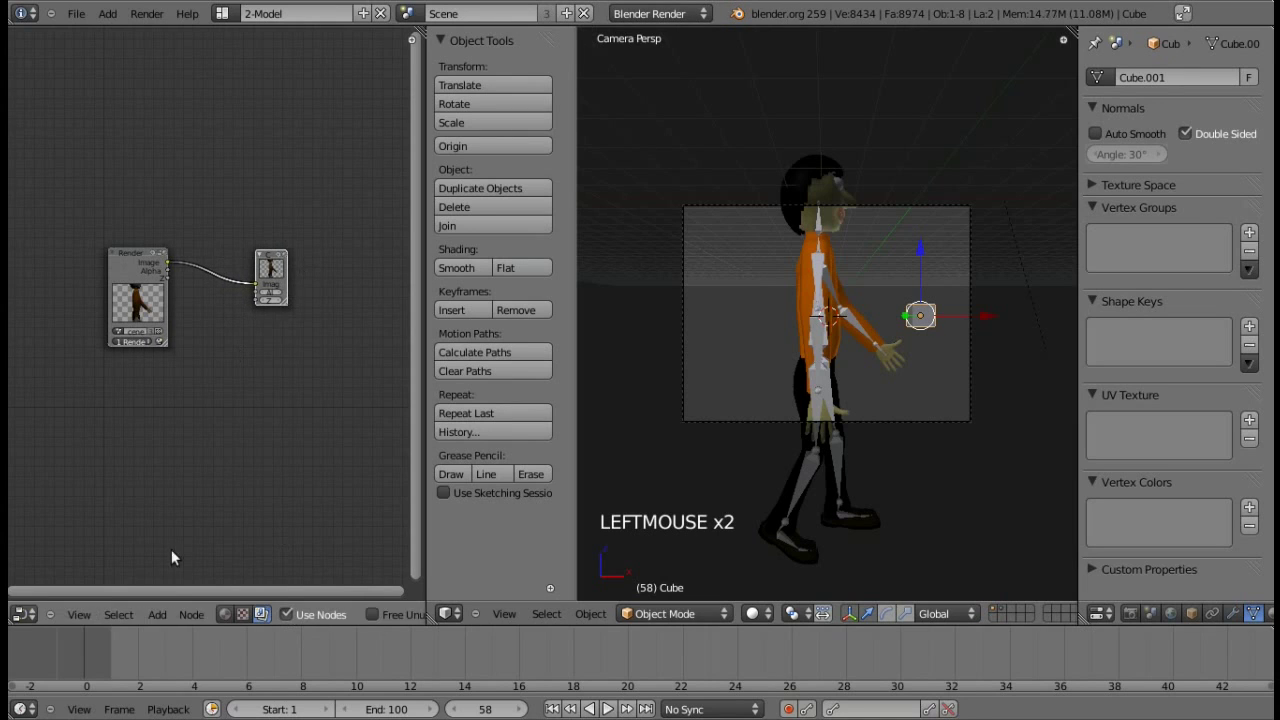
left_click(176, 621)
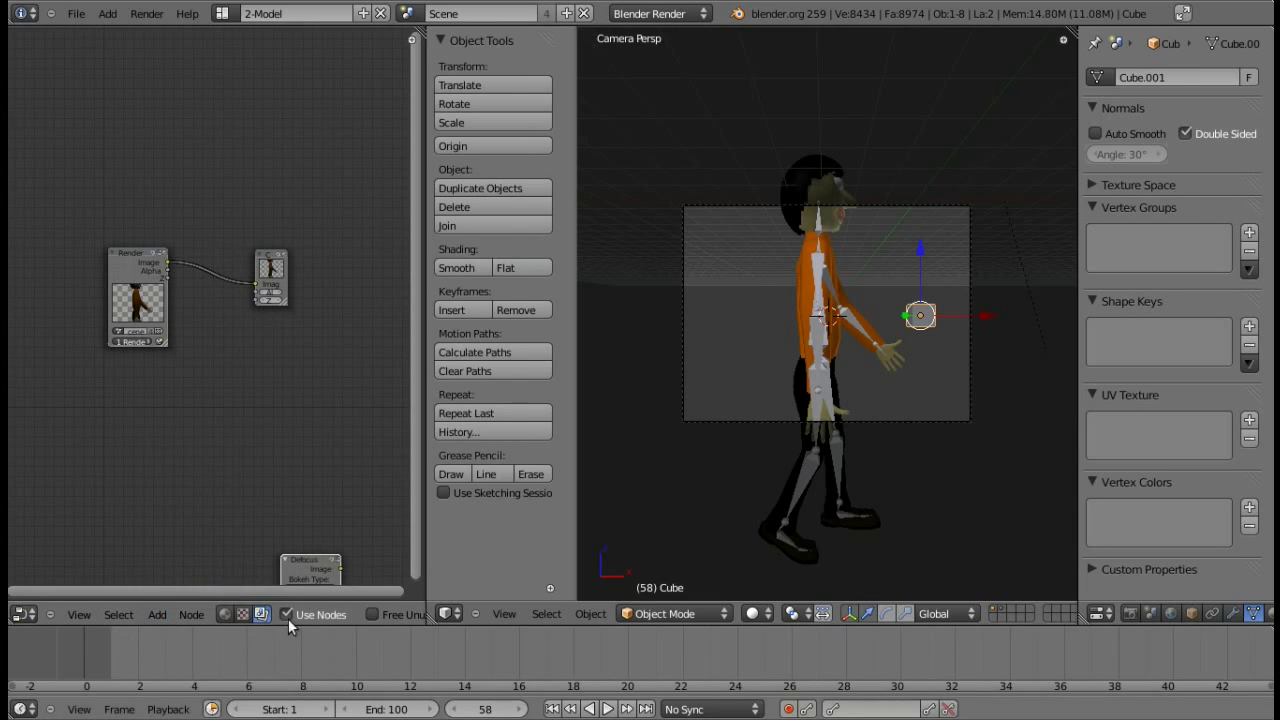
Add a Defocus node between Render Layers and Composite, feed it the Z pass, Use Z-Buffer, fStop 10.
left_click(258, 424)
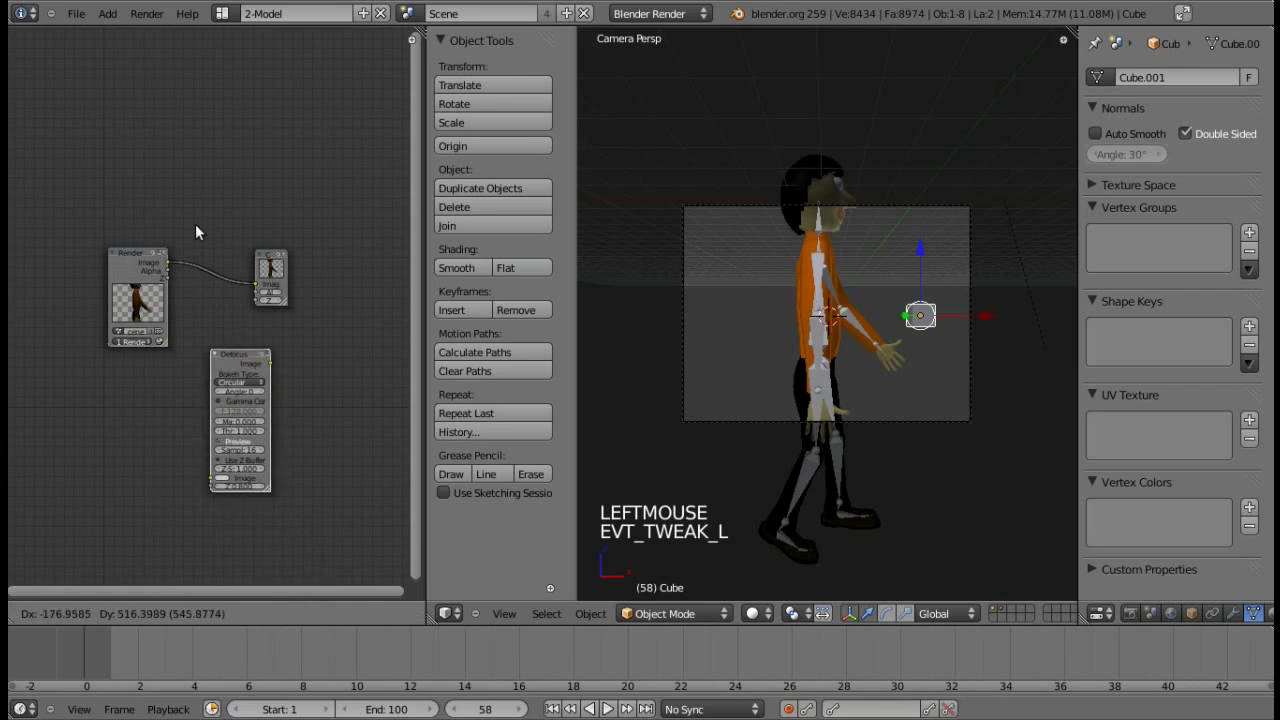
scroll("up", 3)
scroll("up", 3)
scroll("down", 3)
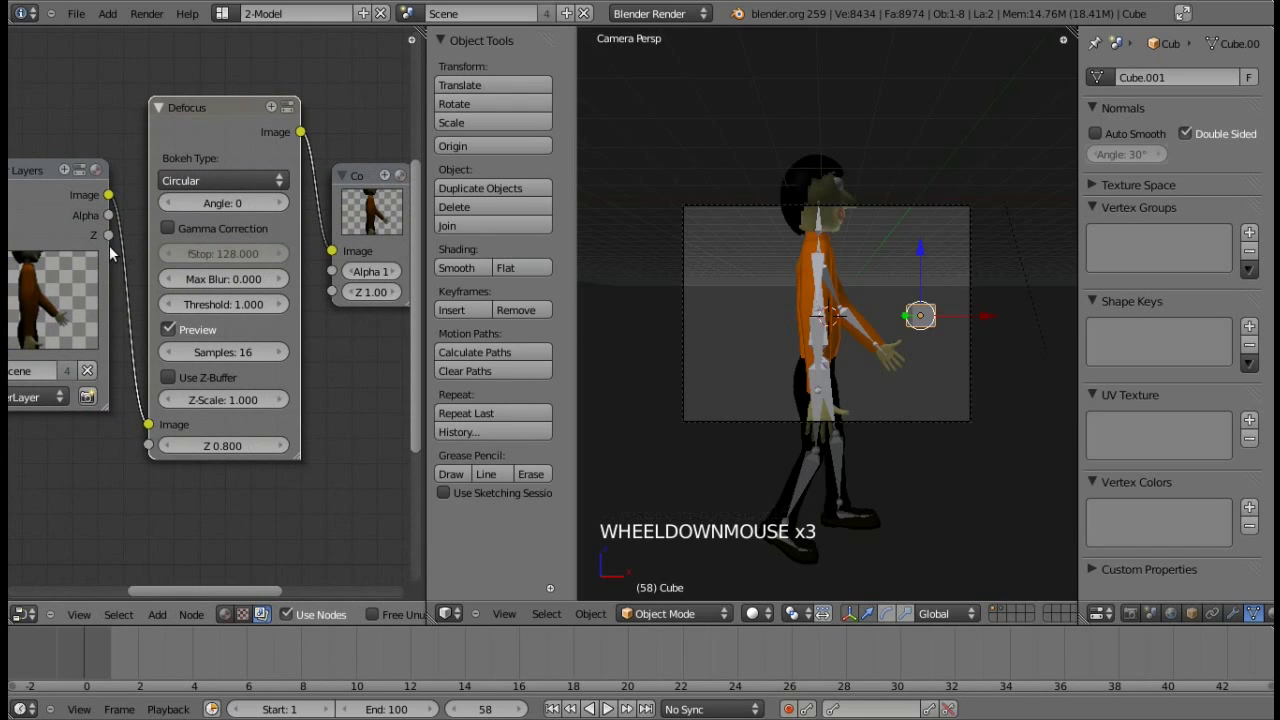
left_click(112, 265)
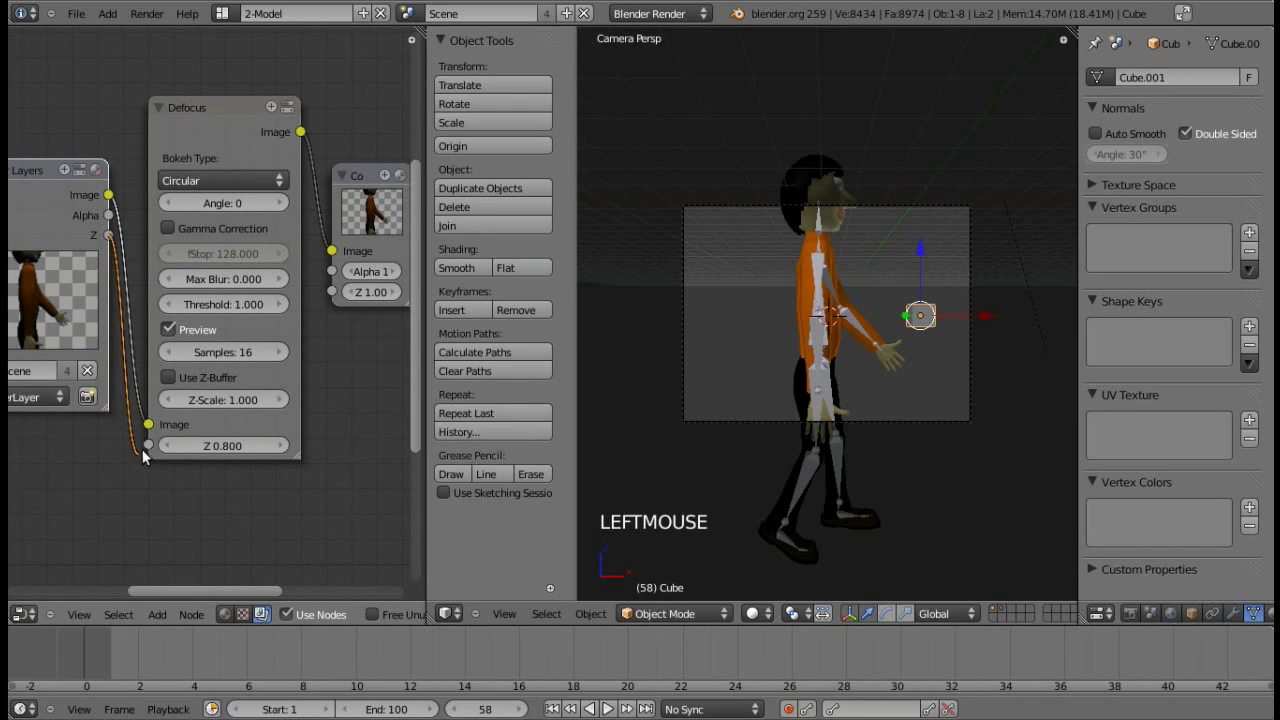
left_click(182, 381)
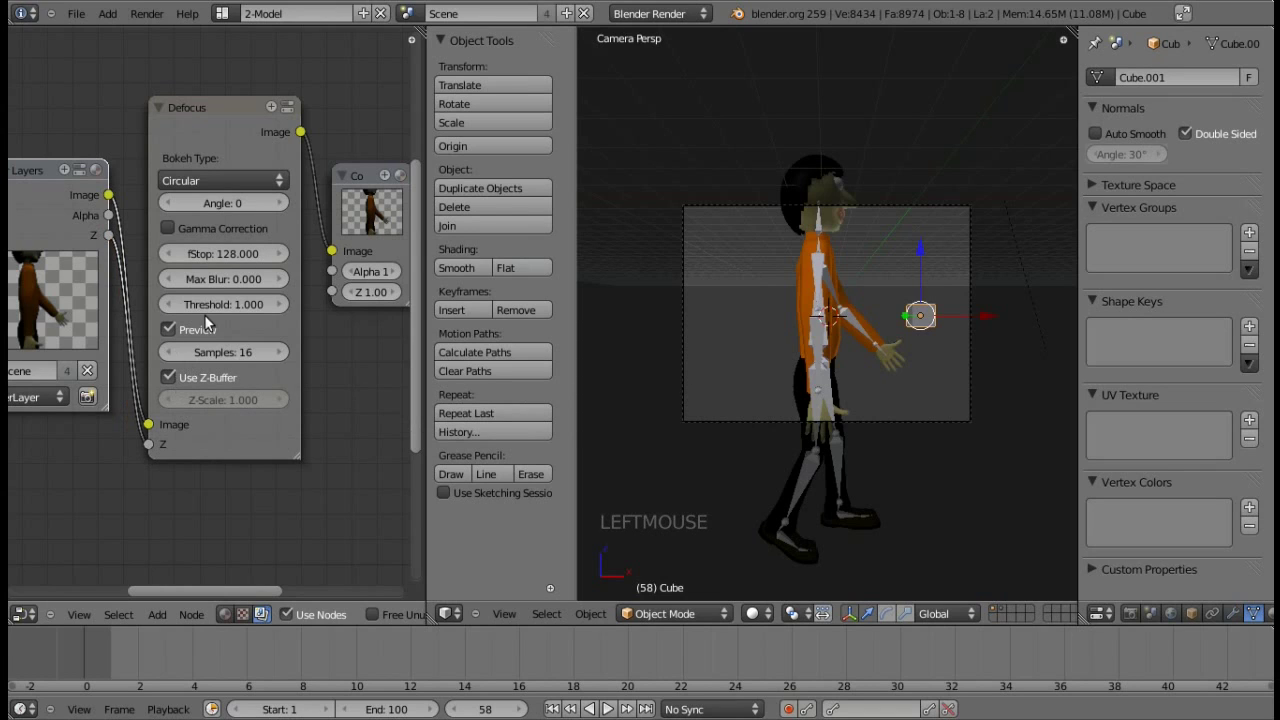
left_click(224, 258)
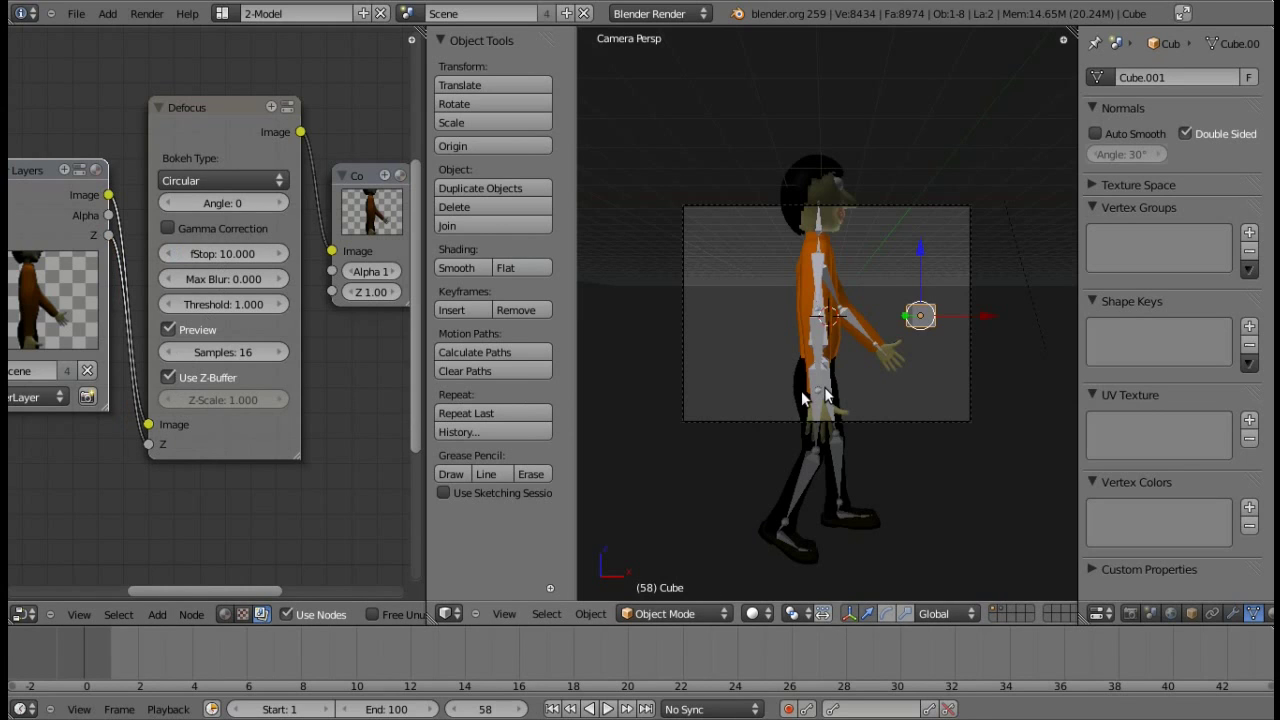
Enable Compositing in Post Processing and render frame 58 through the Defocus setup.
left_click(1141, 618)
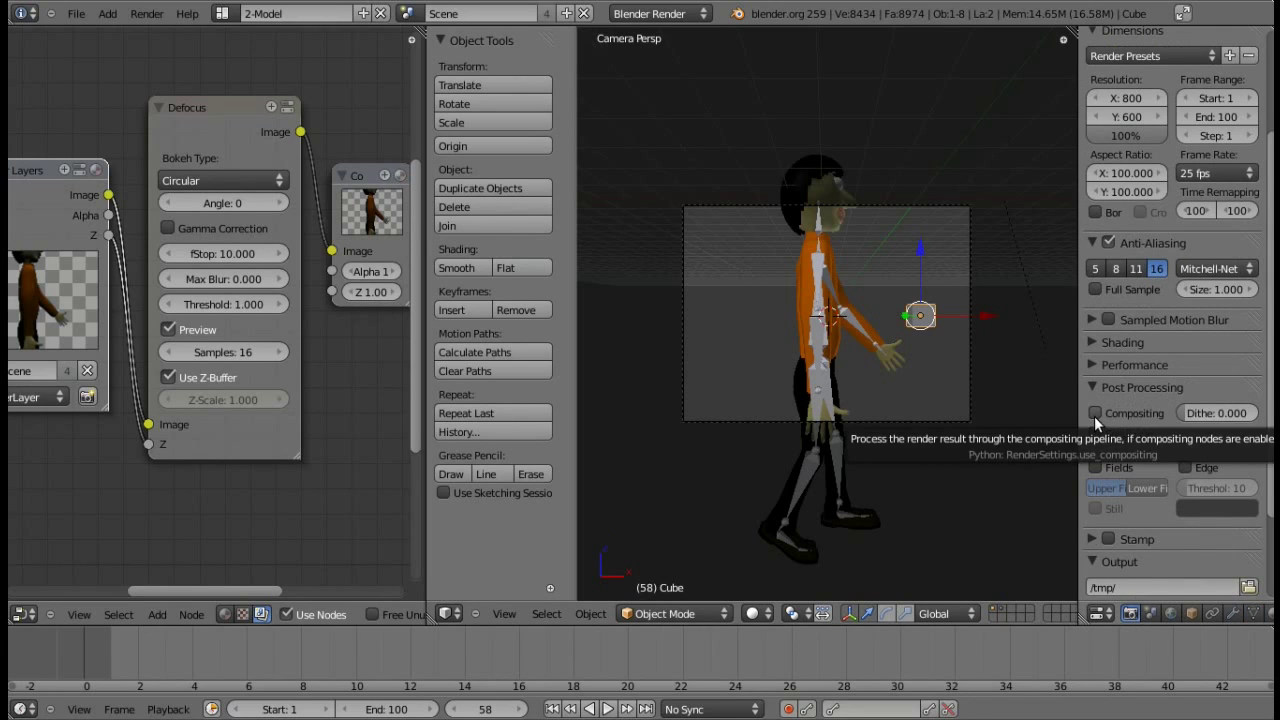
left_click(1095, 419)
left_click(1094, 439)
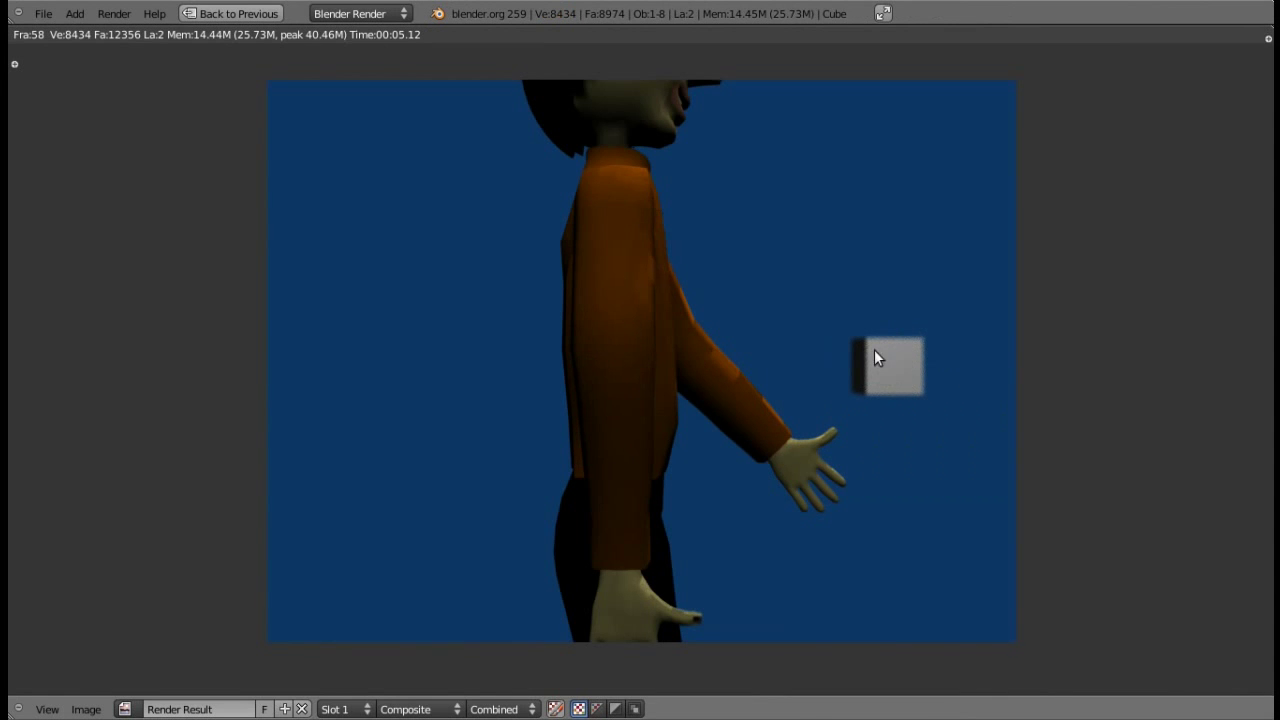
Close the composited render result and return to the node editor and 3D scene.
key("Escape")
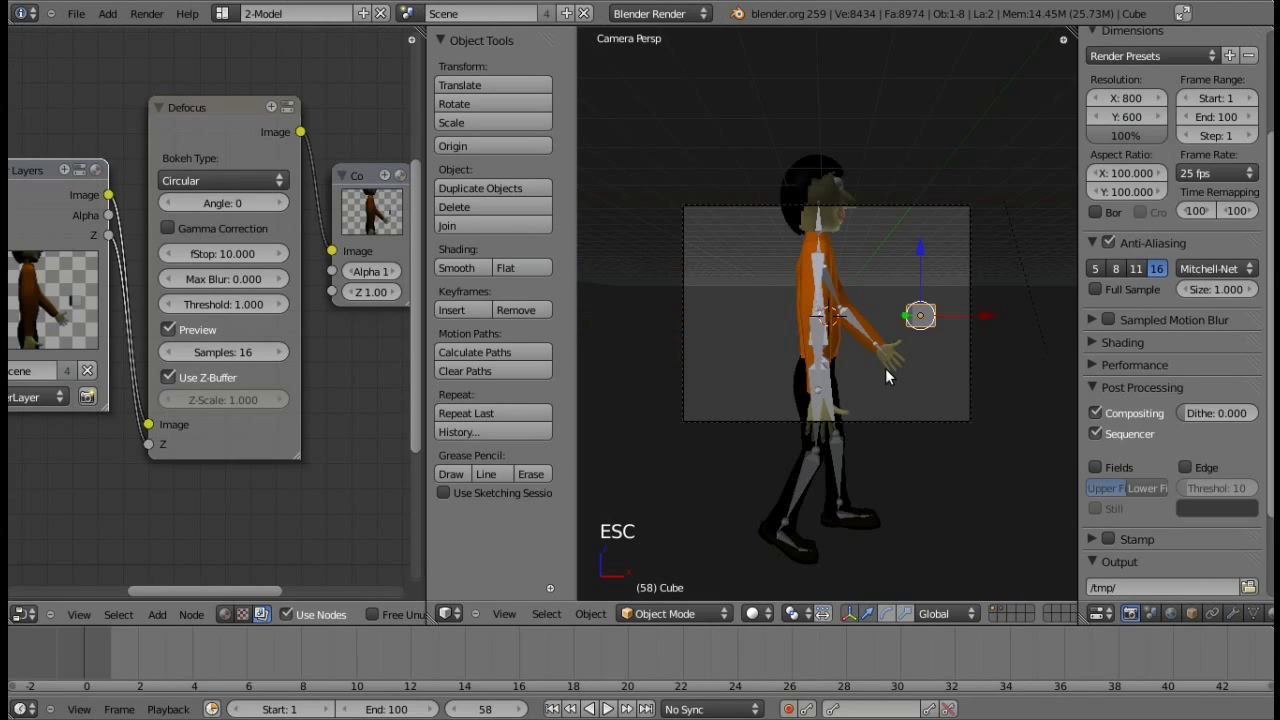
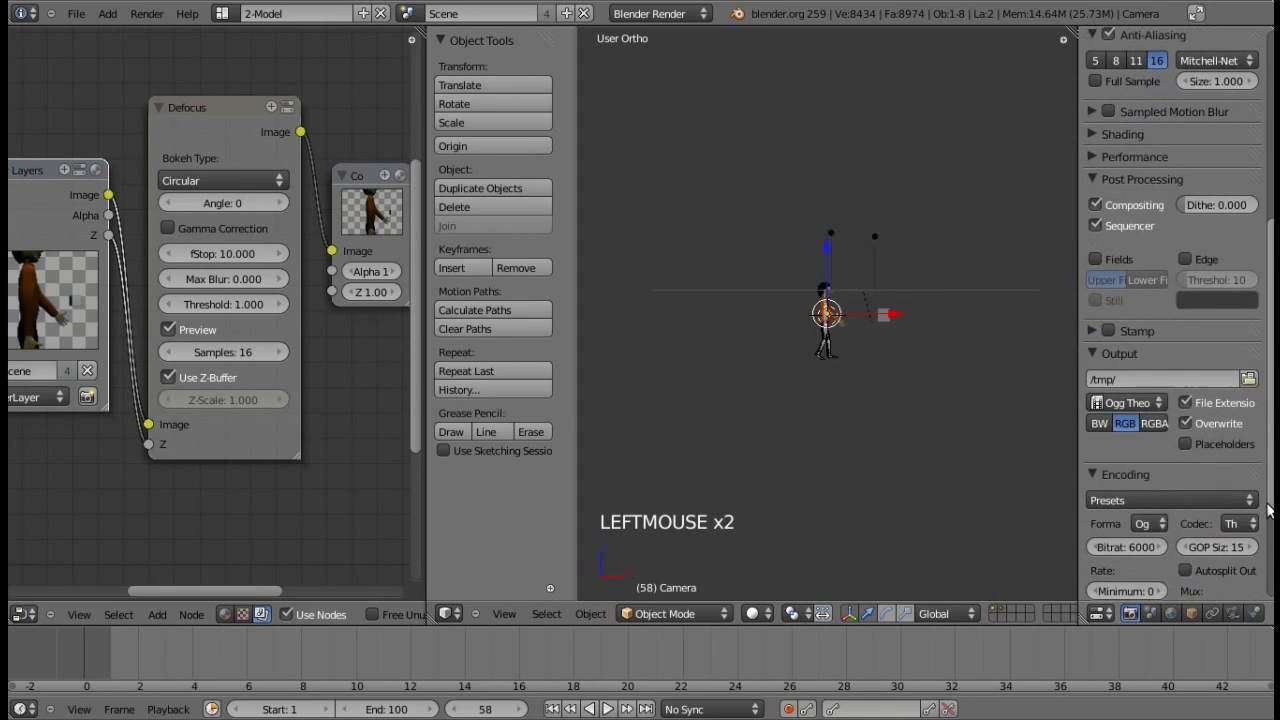
Keep the Ogg Theora RGB output with 6000 bitrate to /tmp/, leaving the codec options unchanged.
left_click(824, 327)
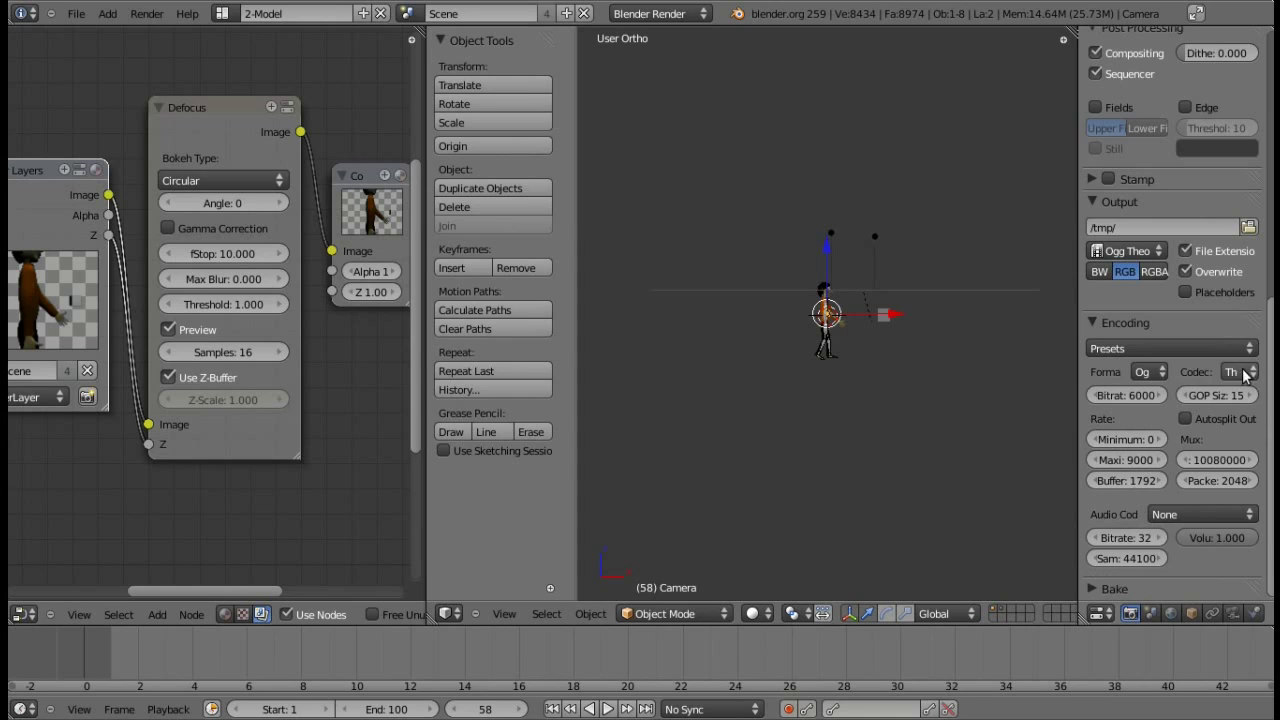
right_click(1246, 372)
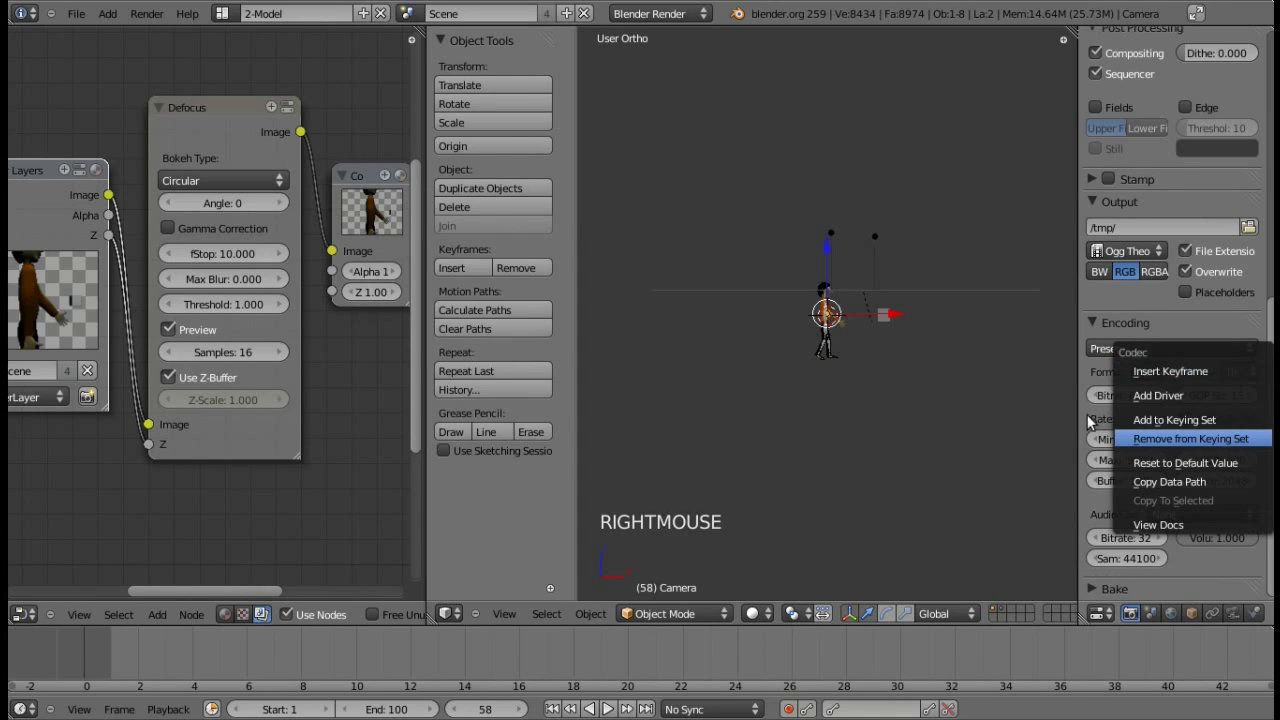
left_click(1250, 377)
left_click(1250, 377)
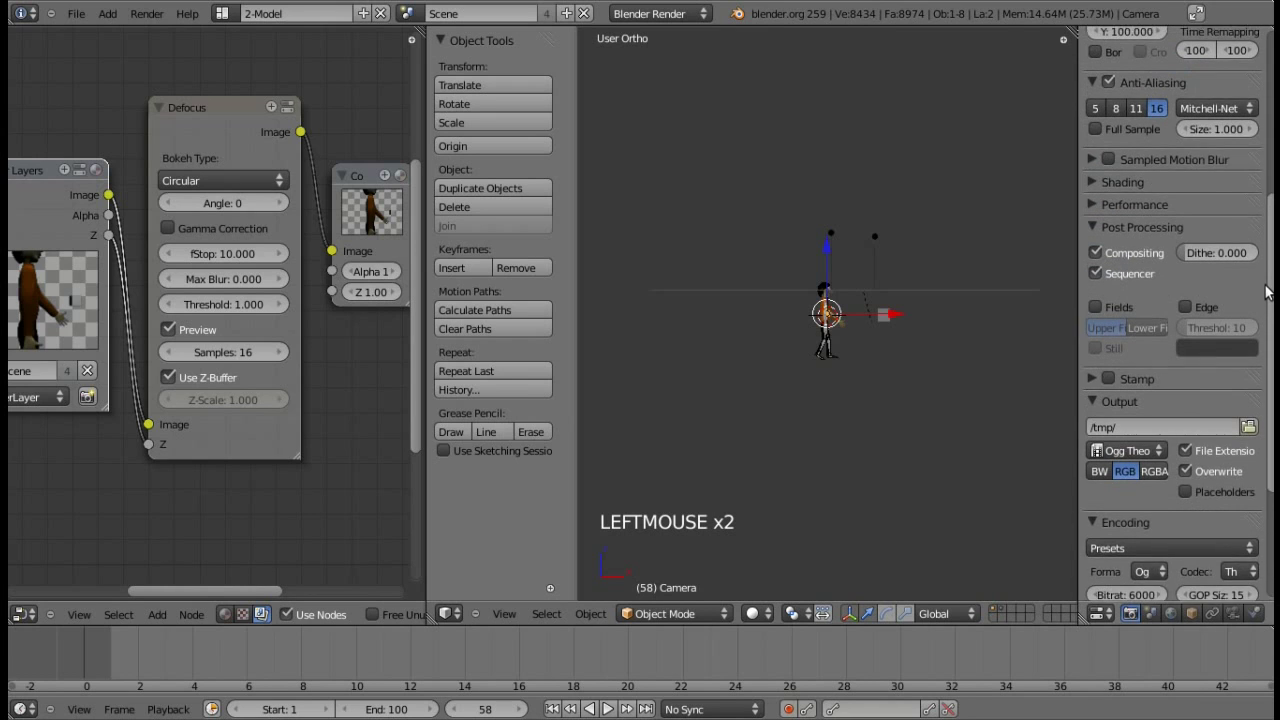
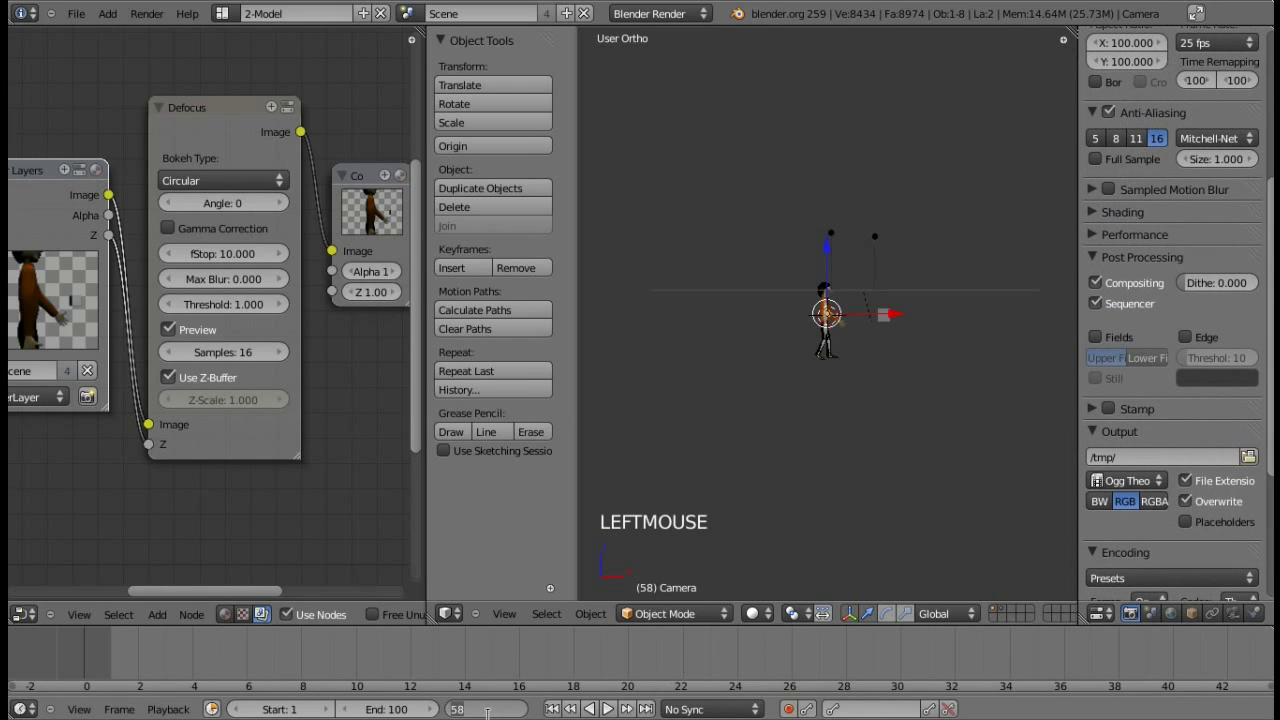
Play the walk animation from the start and pause it around frame 21.
left_click(610, 710)
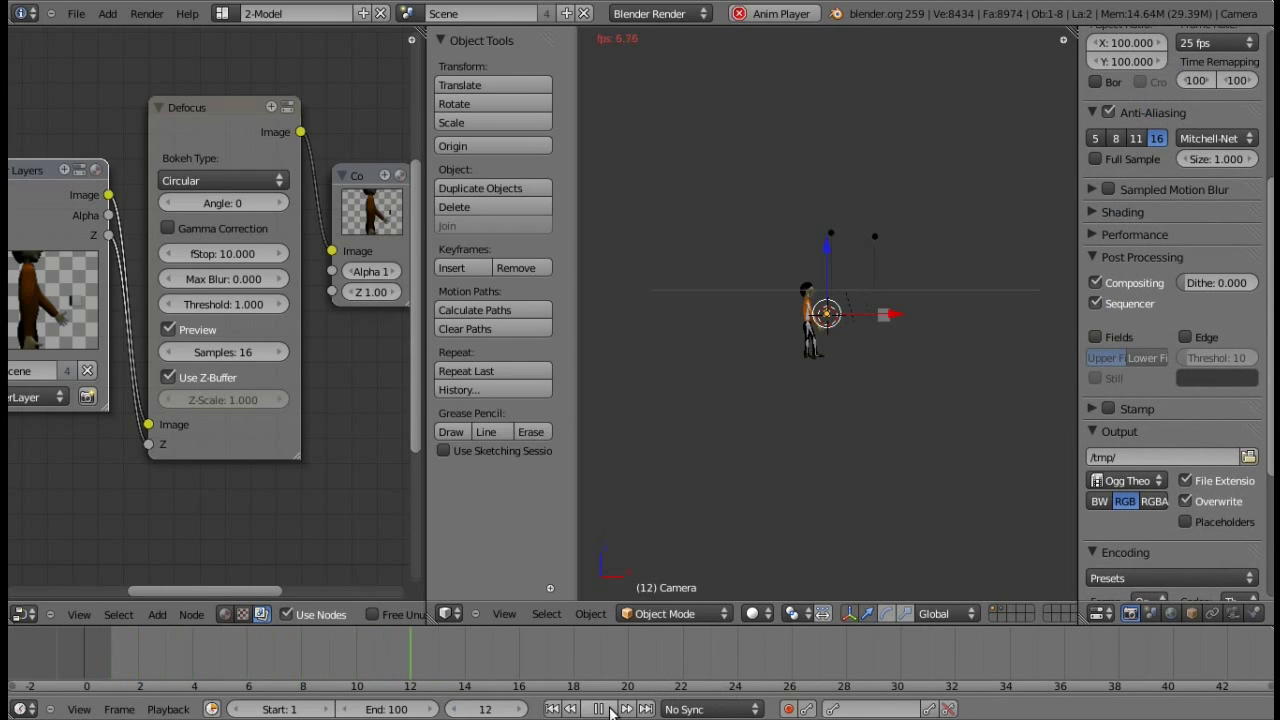
left_click(577, 710)
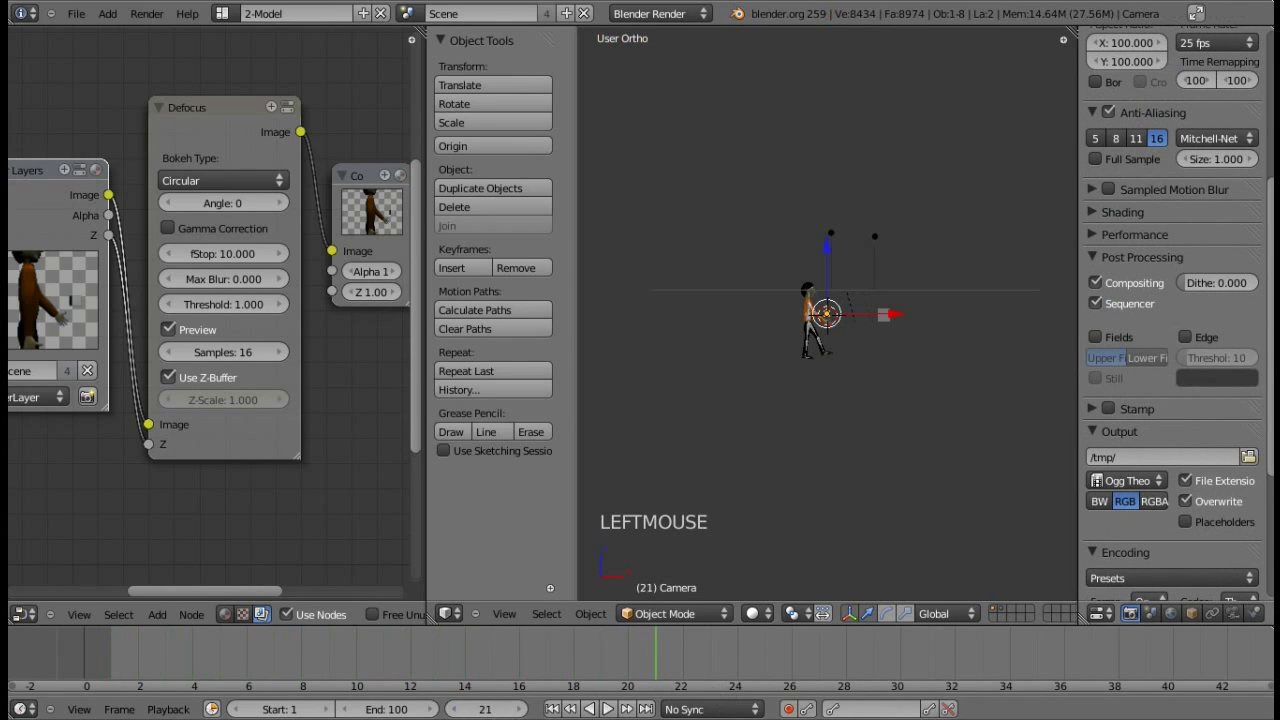
Render the animation through the Defocus compositing and cancel it after the first couple of frames.
left_click(151, 420)
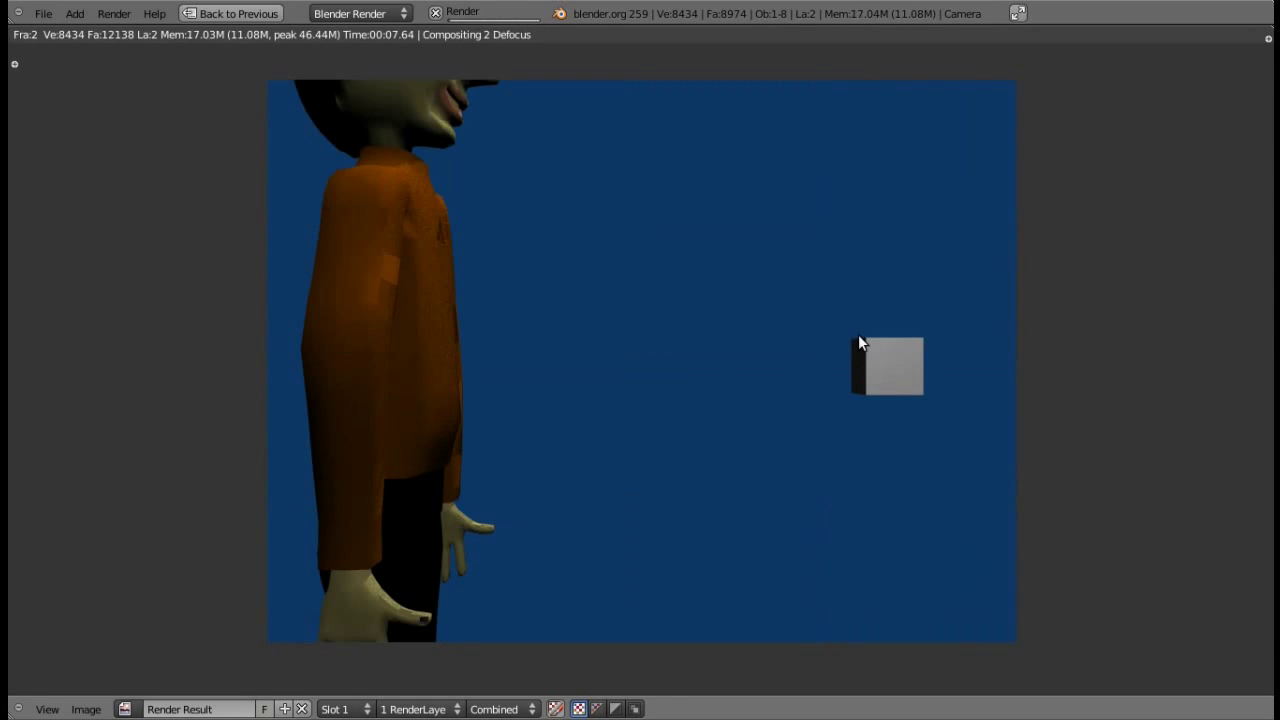
key("Escape")
Orbit the 3D view around the character scene with the numpad.
key("KP_6")
key("KP_6")
key("KP_6")
key("KP_8")
key("KP_8")
key("KP_8")
key("KP_8")
key("KP_4")
key("KP_4")
key("KP_4")
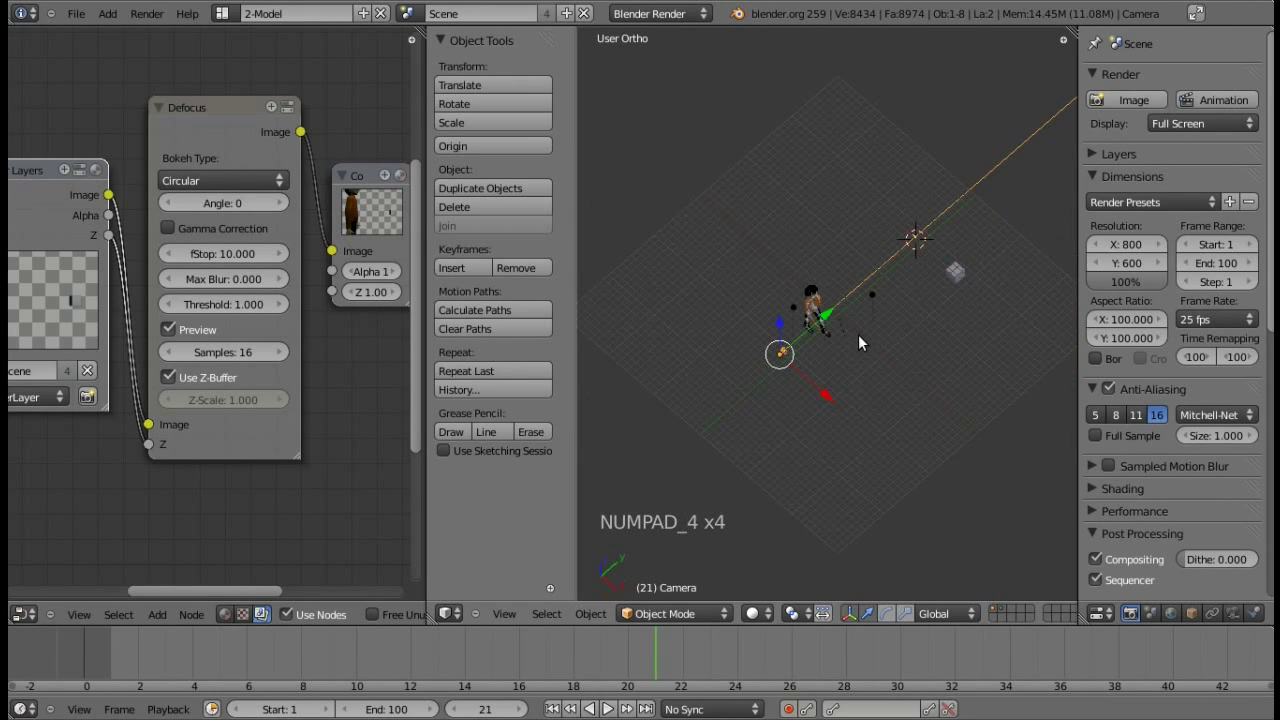